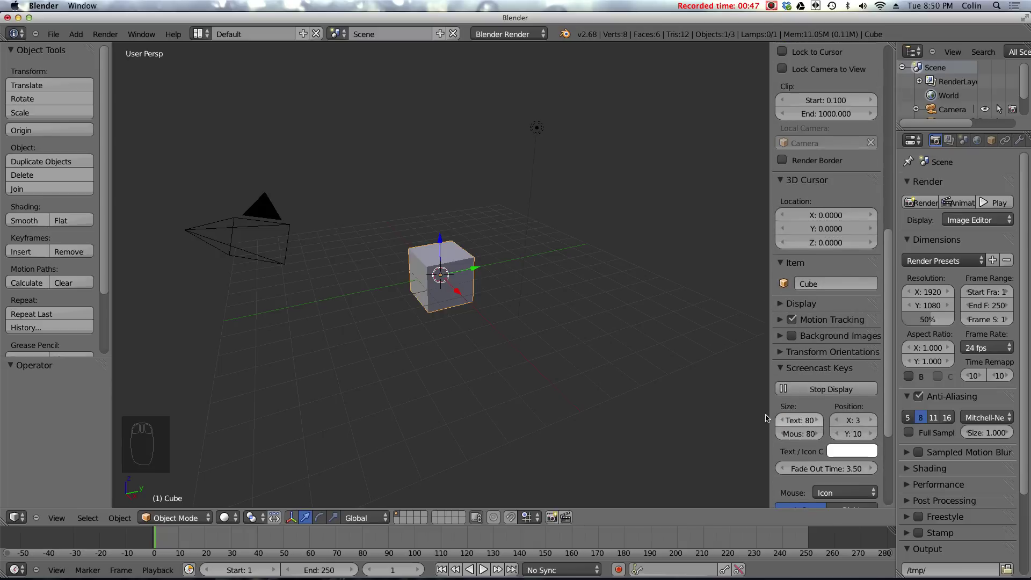
Hide the viewport's properties shelf with N to free space beside the 3D view
key(n)
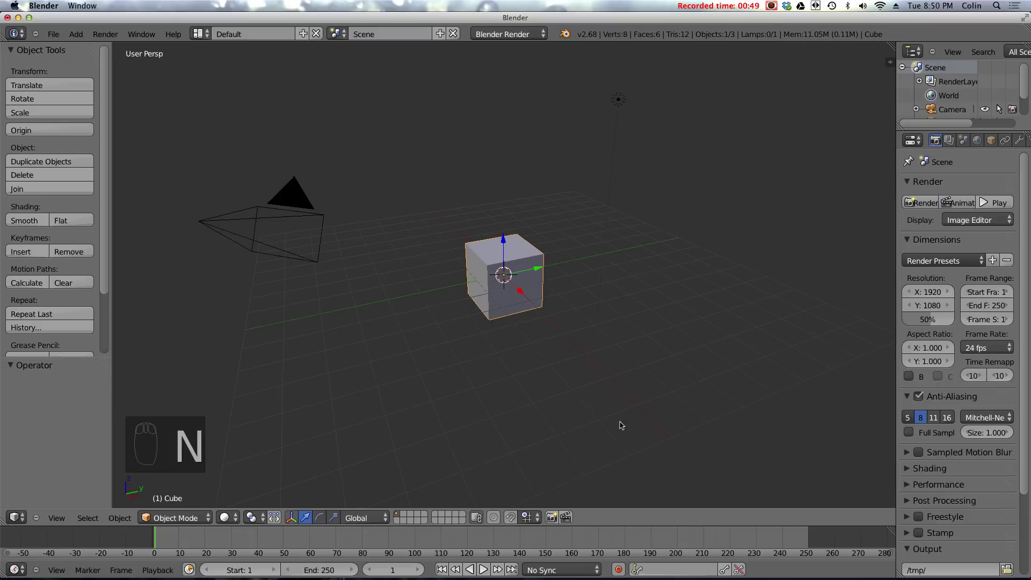
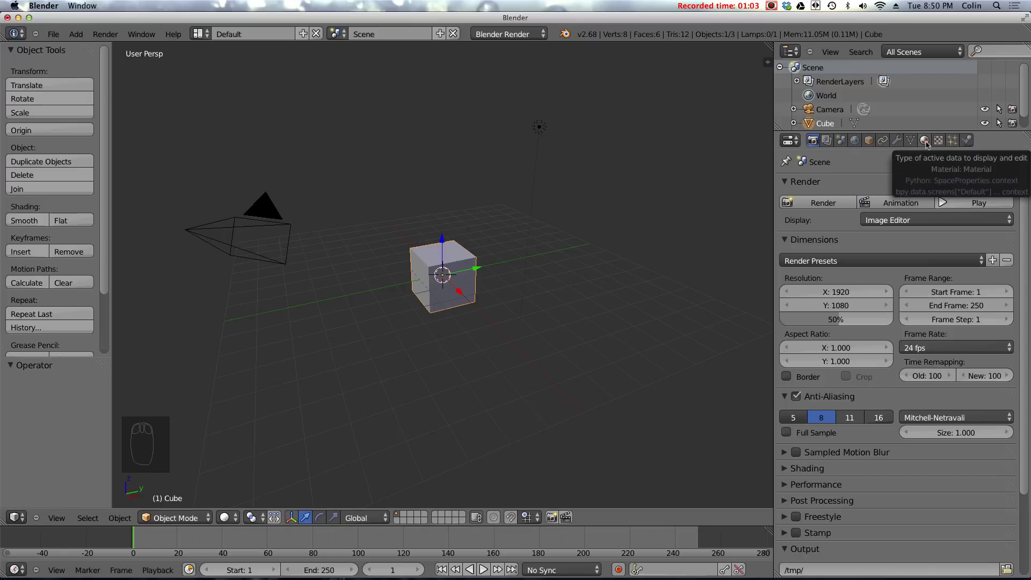
Show the cube's material settings in the Properties editor's Material section
click(927, 141)
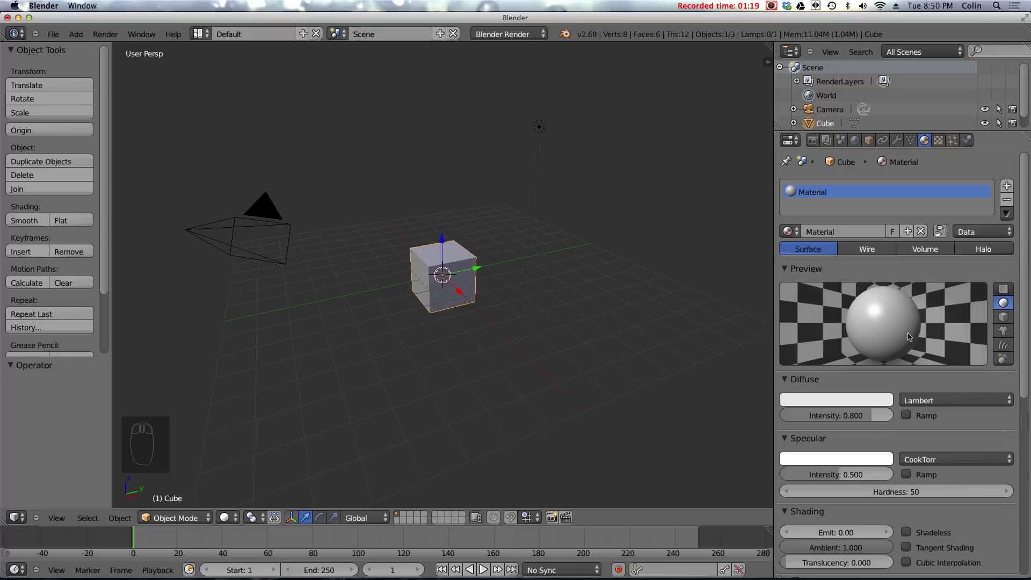
Delete the default cube and add a fresh cube at the origin
key(x)
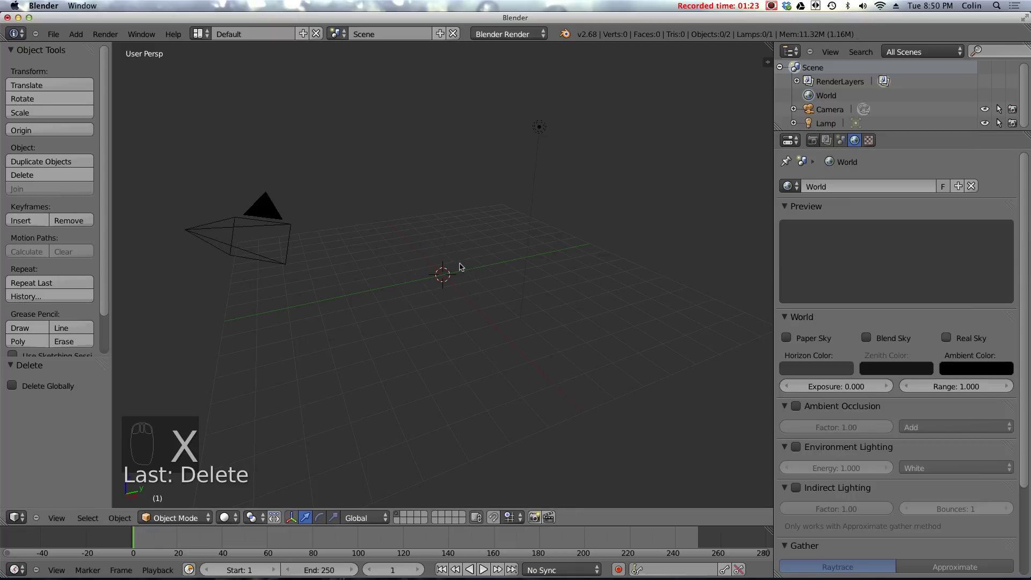
key(shift+a)
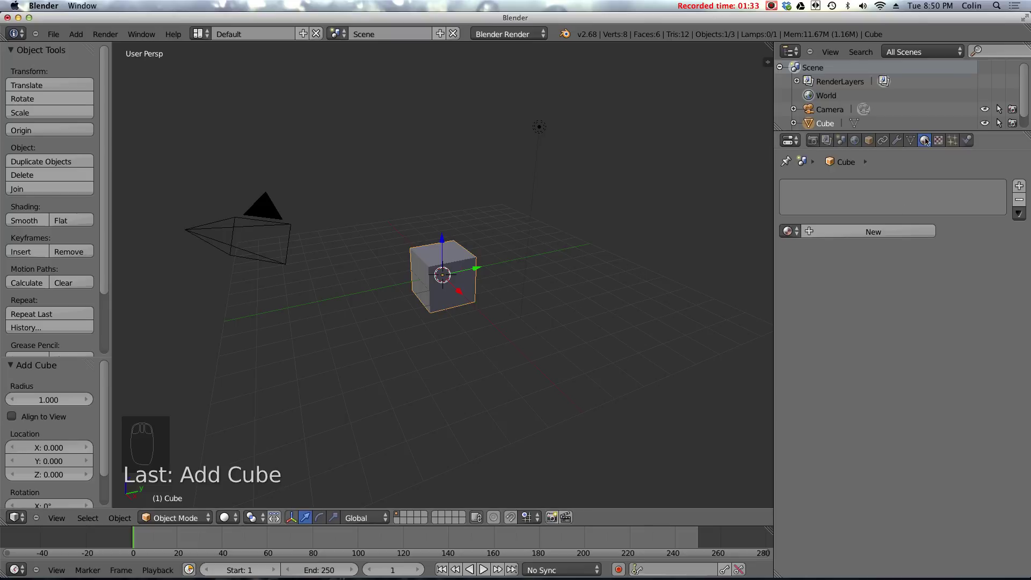
Create a new material, Material.001, for the cube and start editing its diffuse colour
click(841, 234)
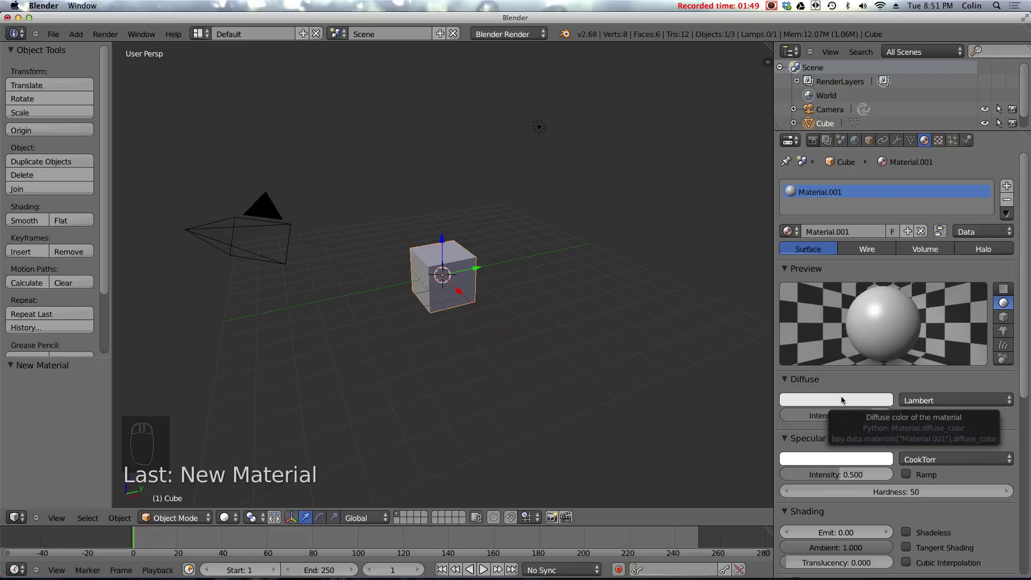
click(836, 404)
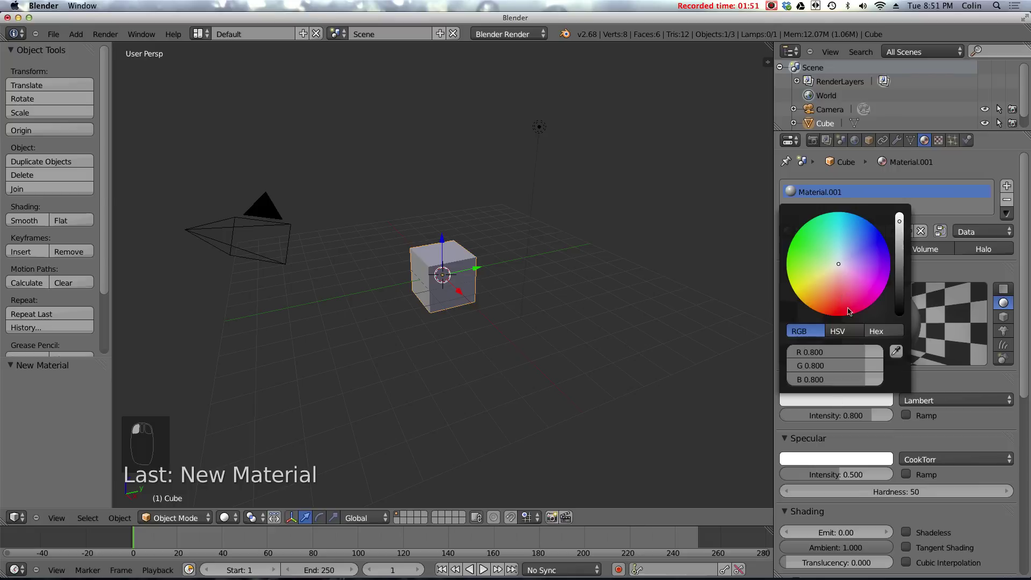
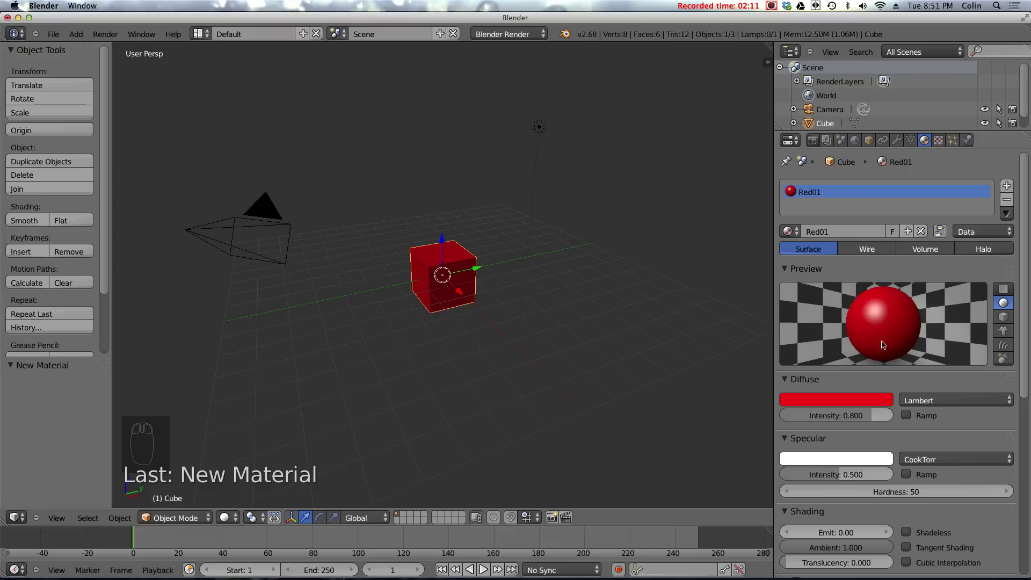
Set the red material's specular intensity to 1.000 and raise its hardness to 177
drag(896, 441, 840, 381)
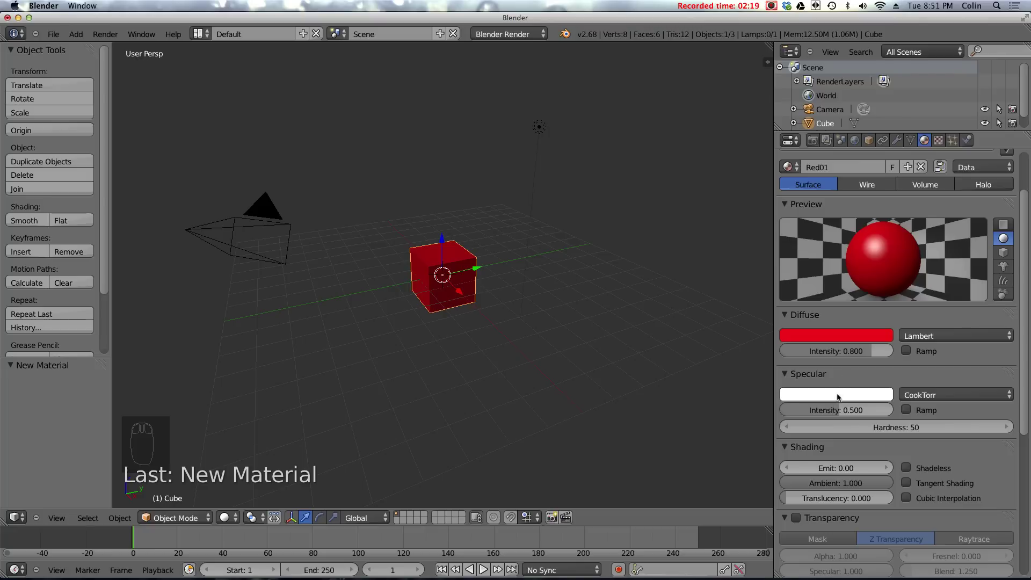
click(842, 411)
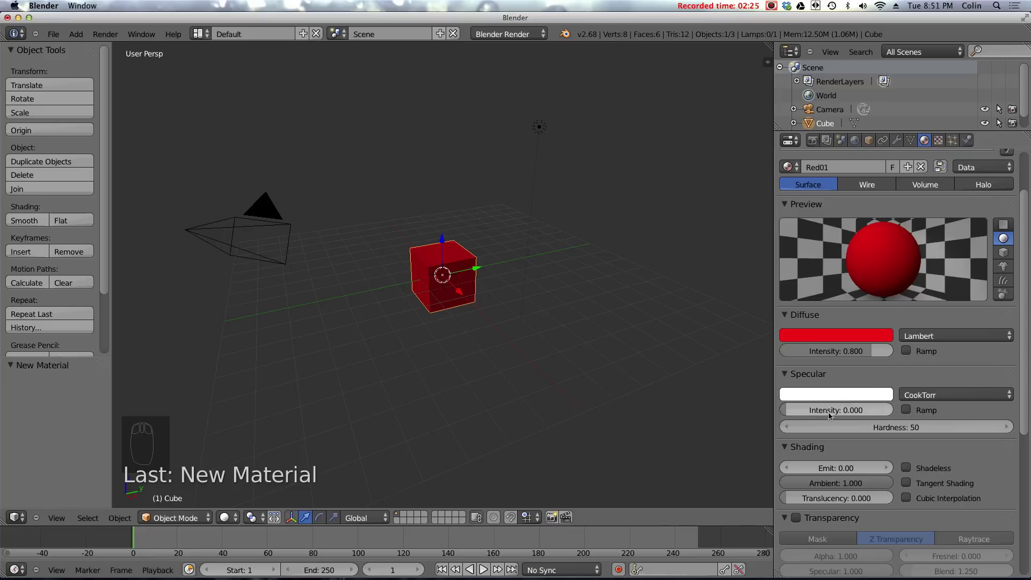
click(842, 413)
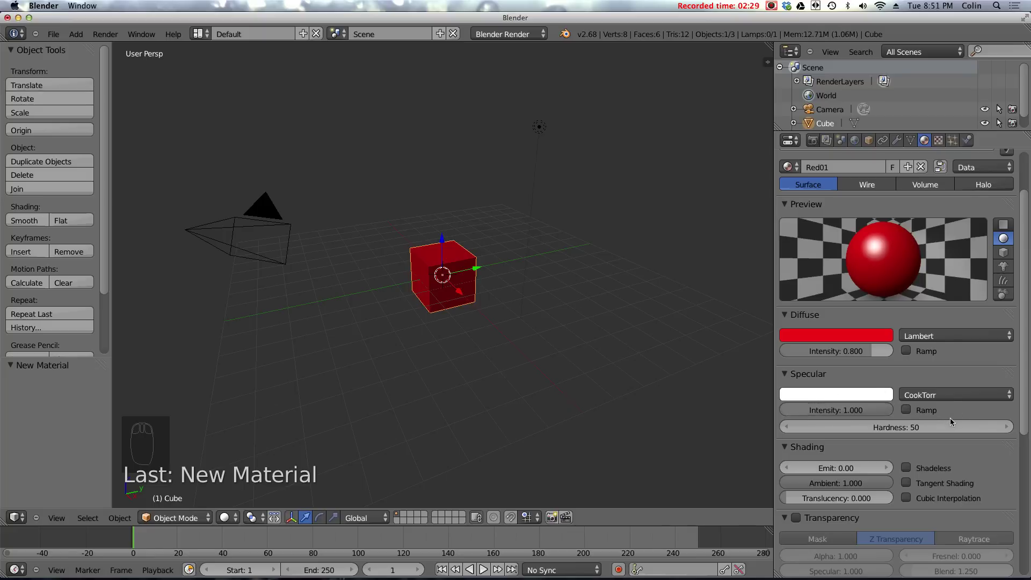
drag(953, 429, 838, 430)
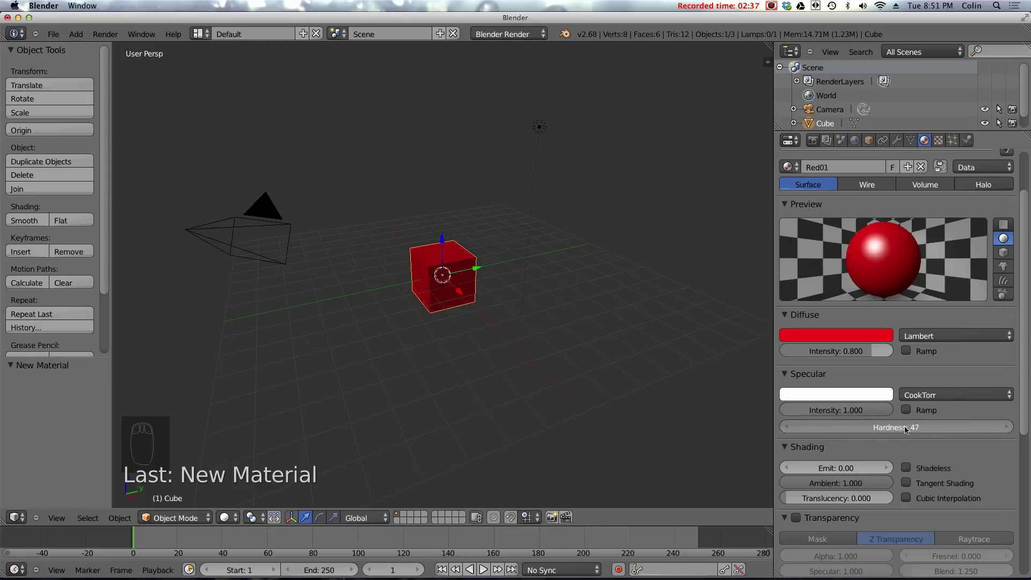
drag(891, 430, 895, 431)
click(898, 431)
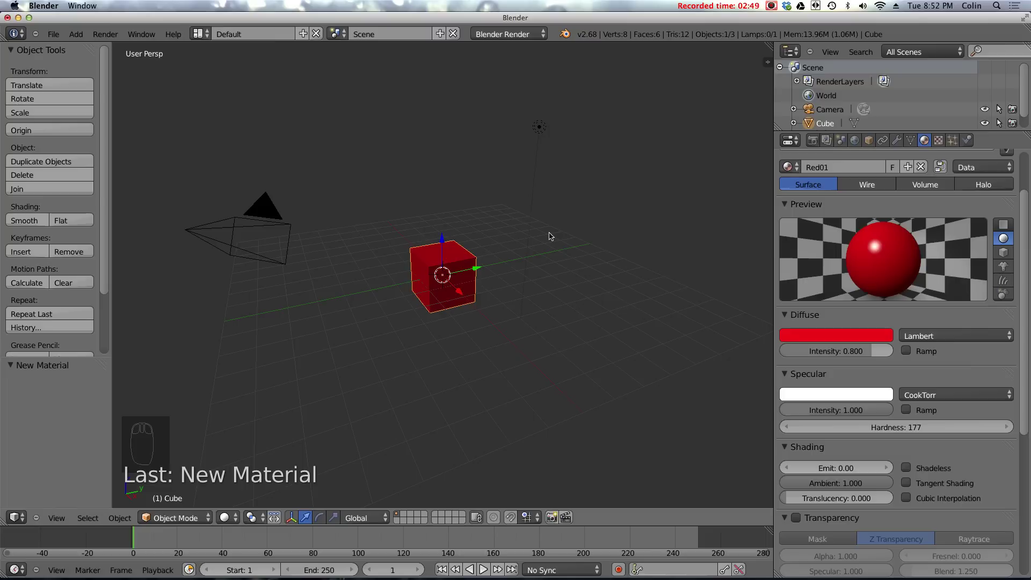
Add a cone beside the cube sharing Red01, then change that shared material's diffuse colour to green
key(shift+a)
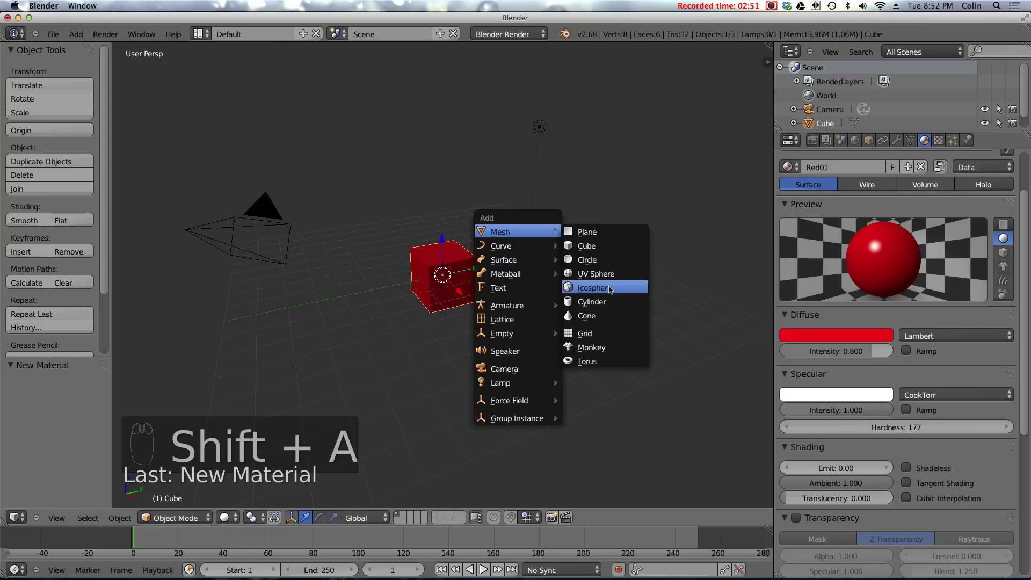
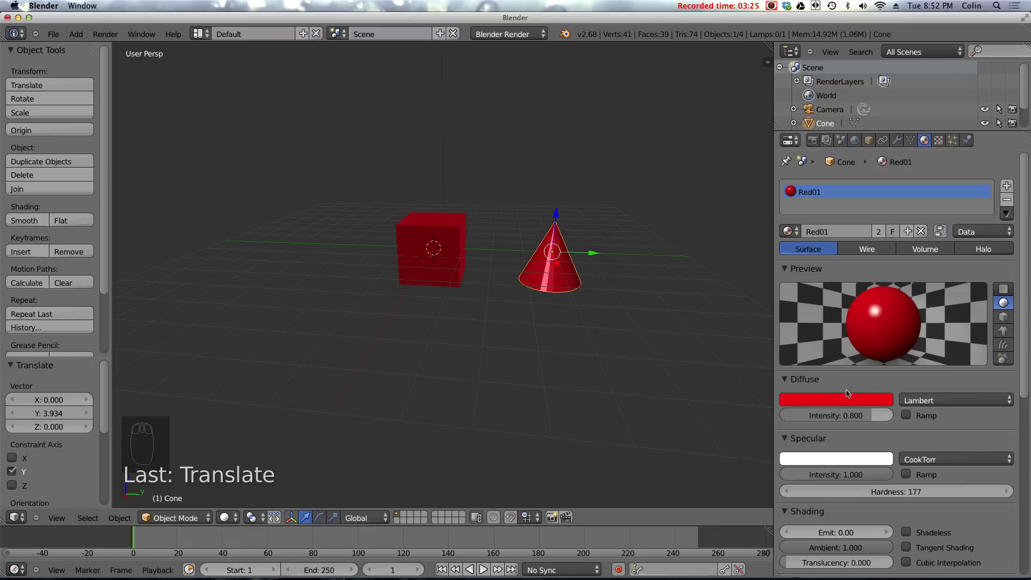
drag(848, 404, 780, 229)
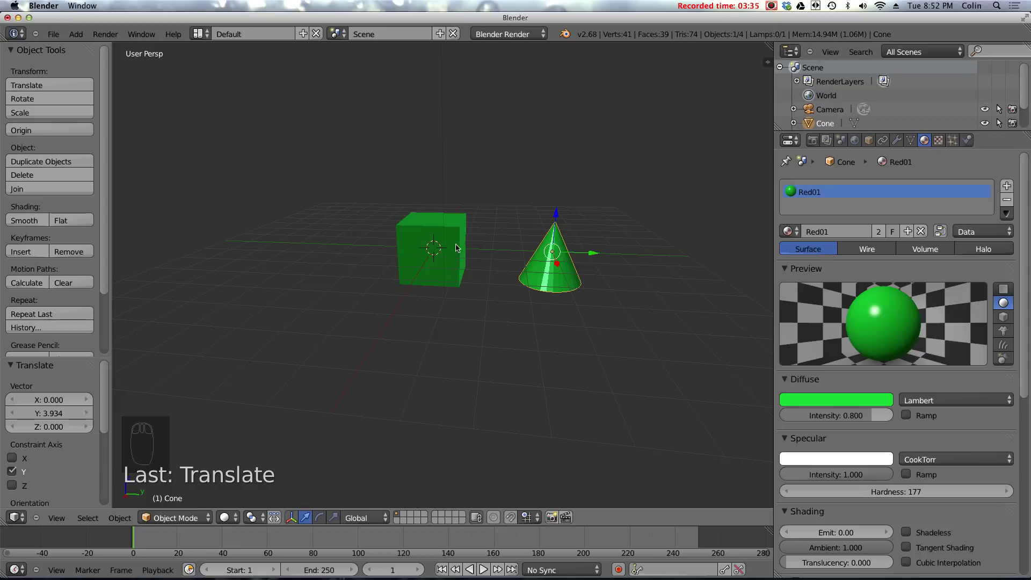
drag(460, 232, 839, 196)
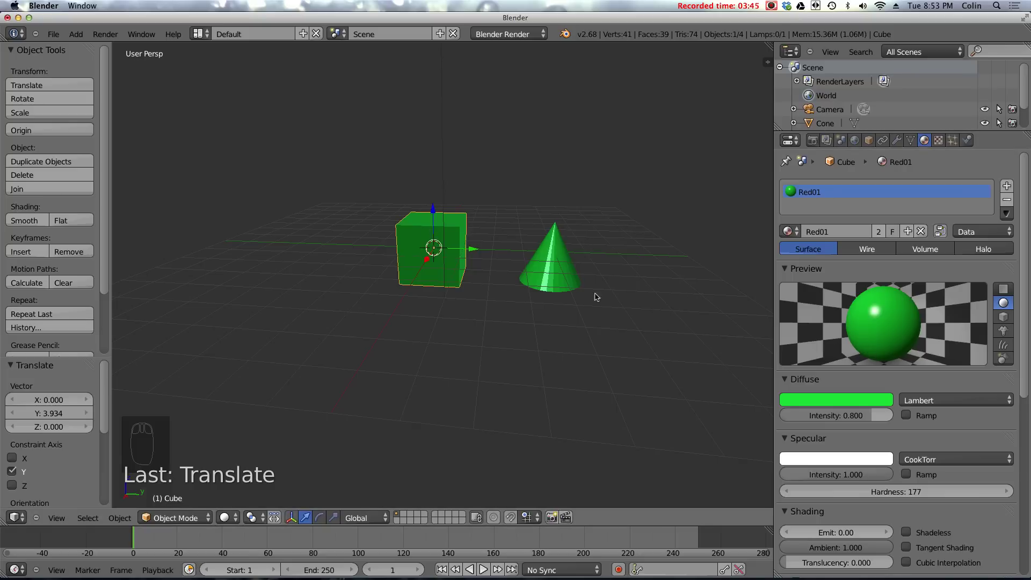
Give the cone its own single-user material, coloured orange with specular intensity 0
right_click(564, 261)
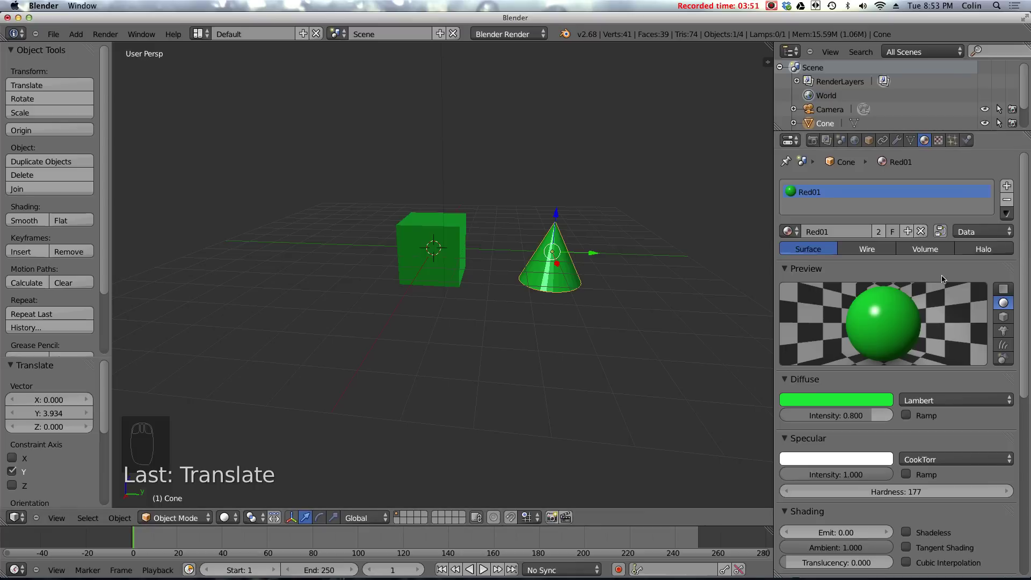
drag(923, 232, 850, 392)
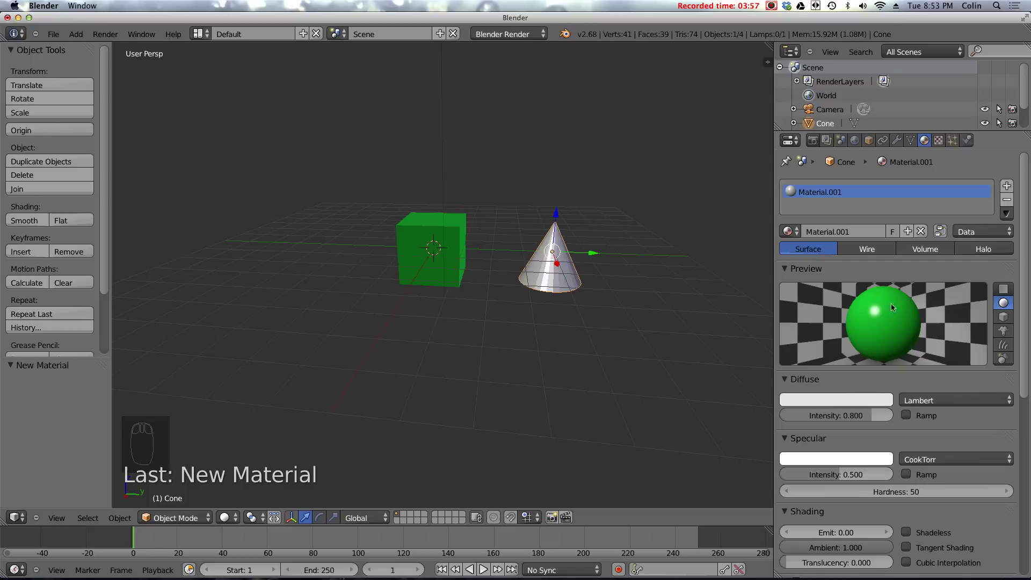
right_click(458, 248)
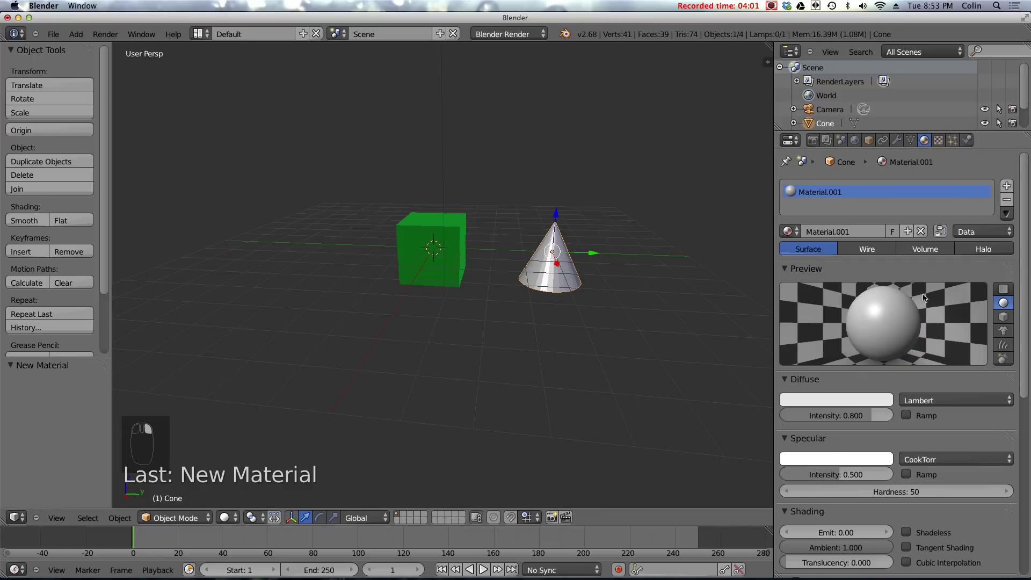
click(839, 402)
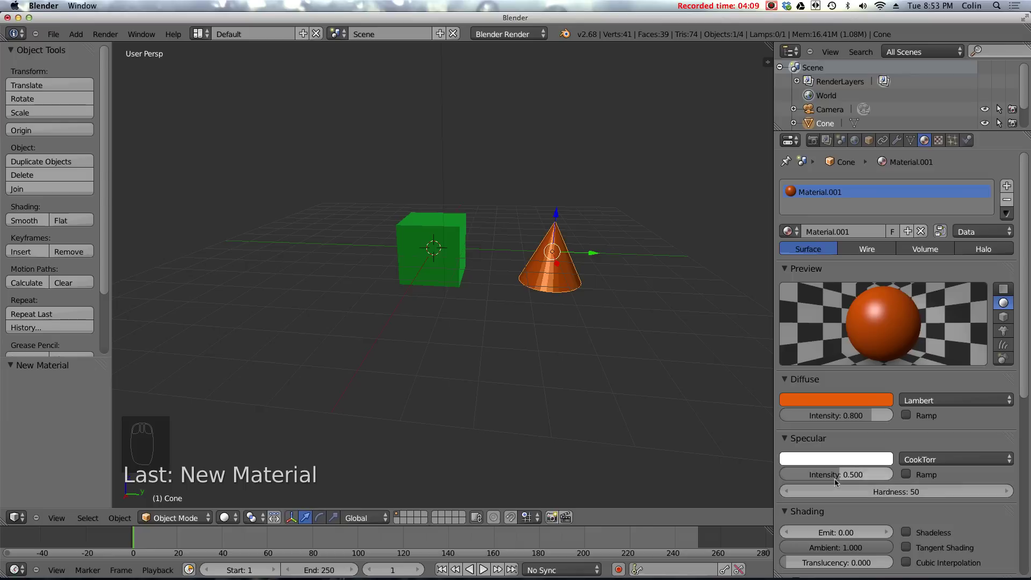
click(839, 477)
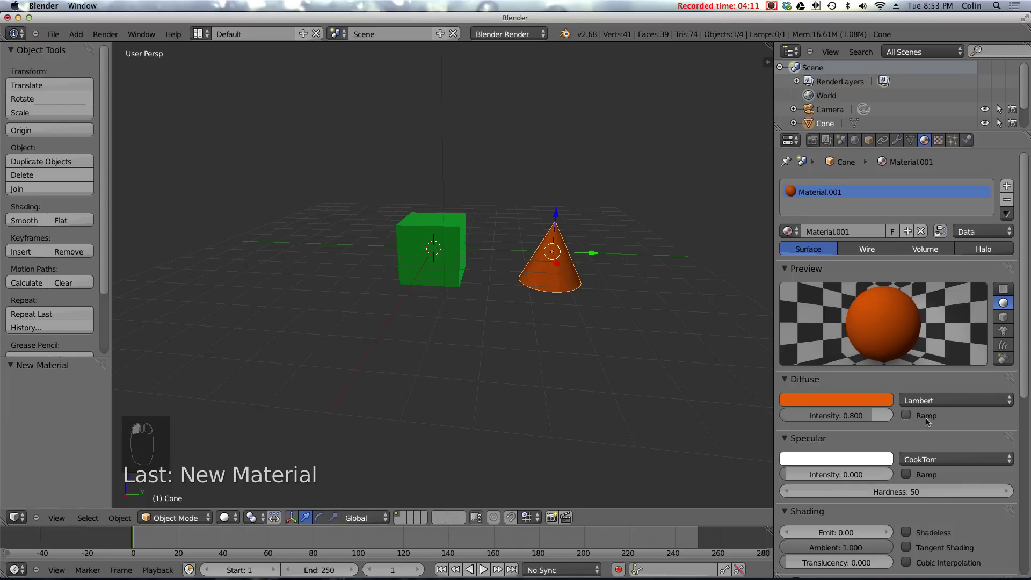
Raise the orange material's emit to 1.88, trying shadeless shading and switching it back off
drag(932, 424, 915, 446)
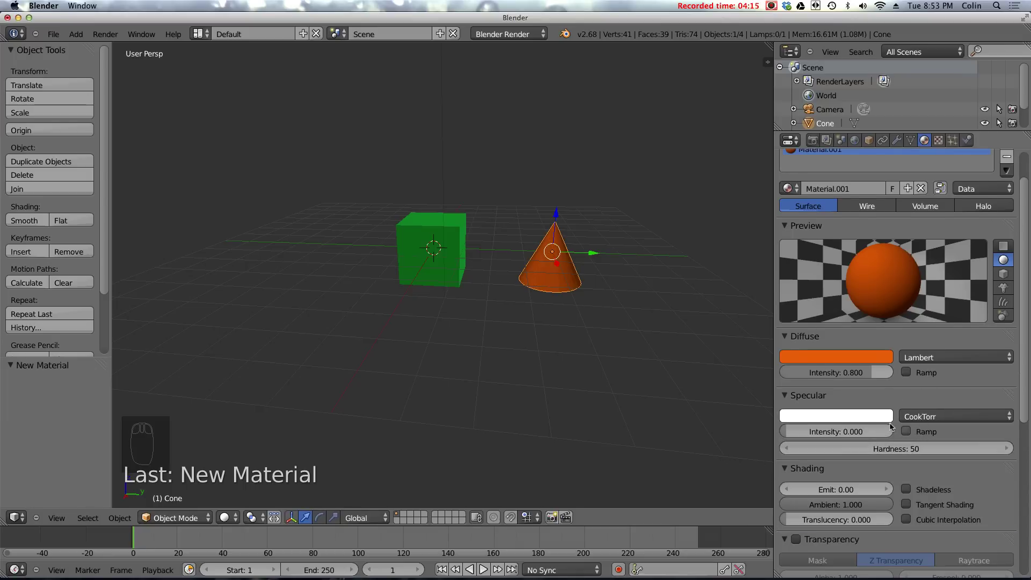
click(873, 374)
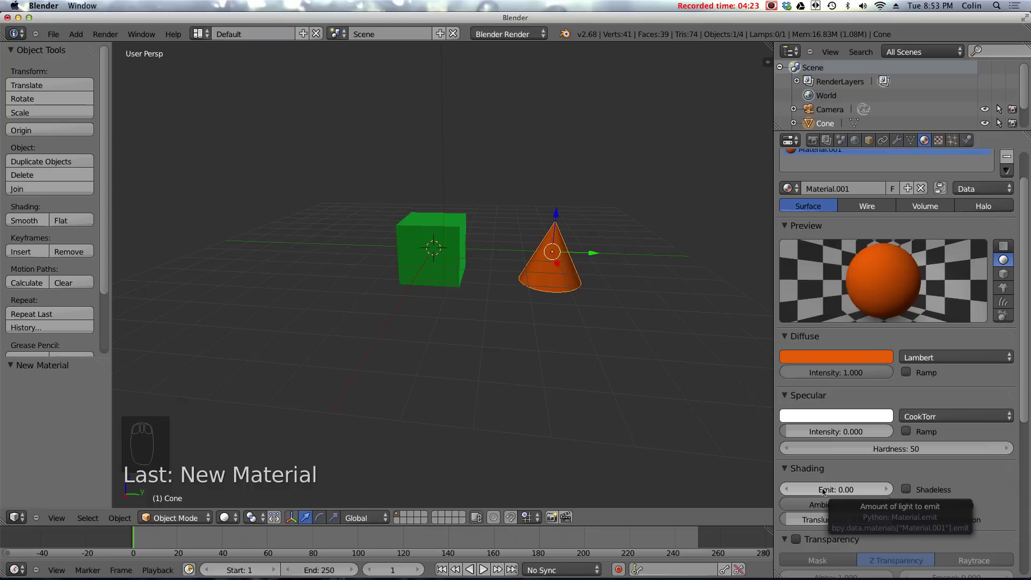
click(827, 491)
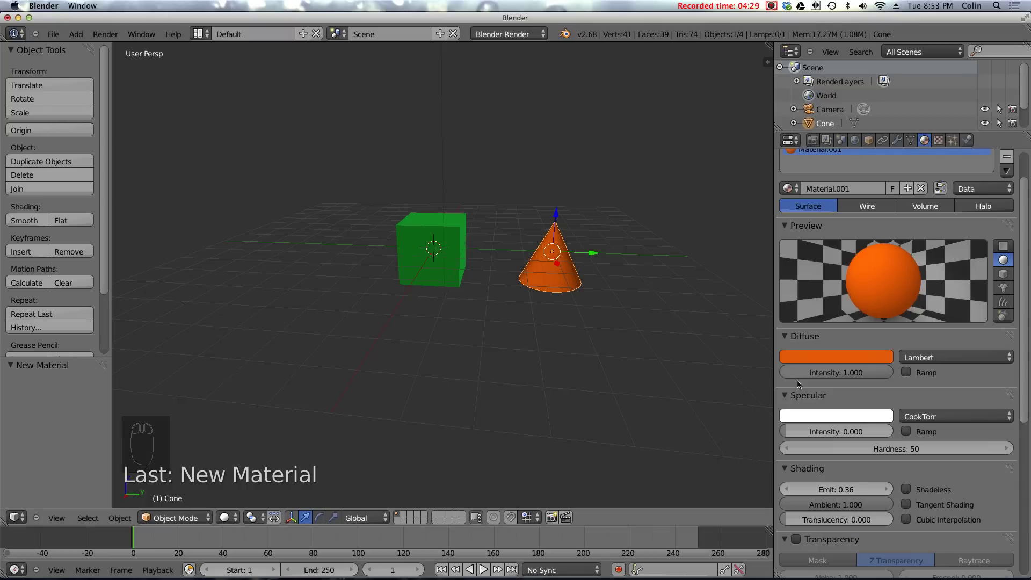
click(864, 491)
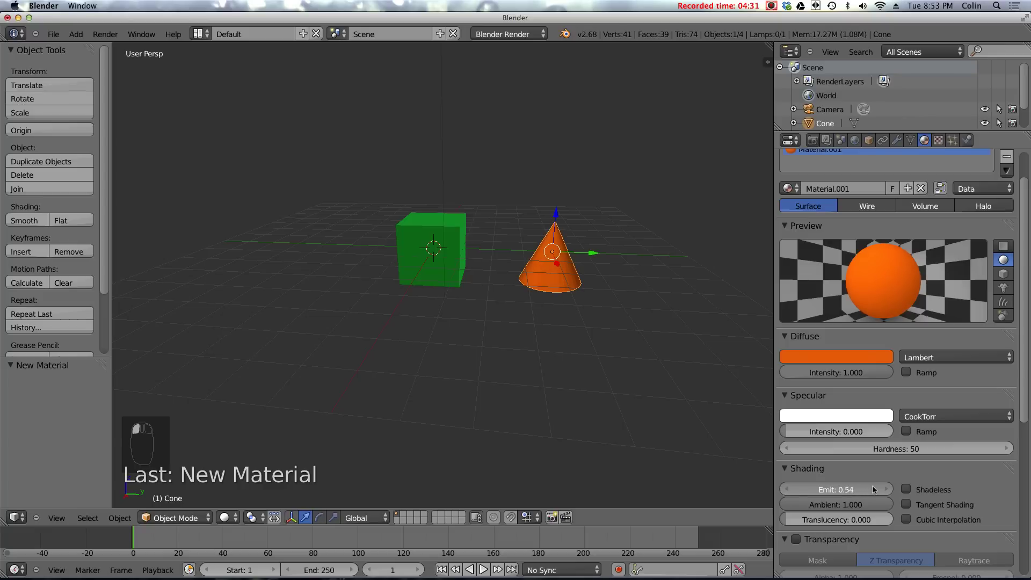
click(858, 490)
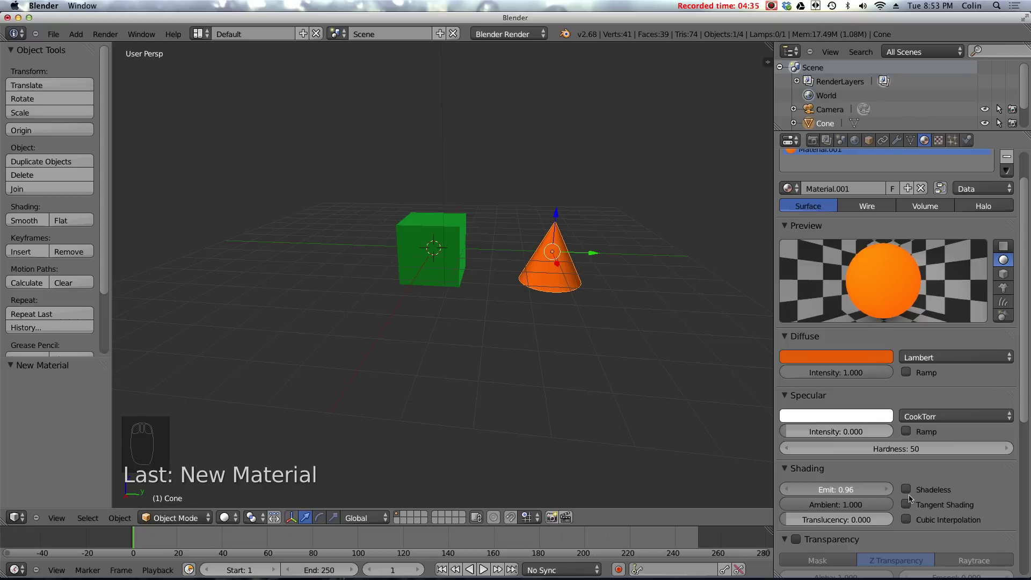
click(876, 491)
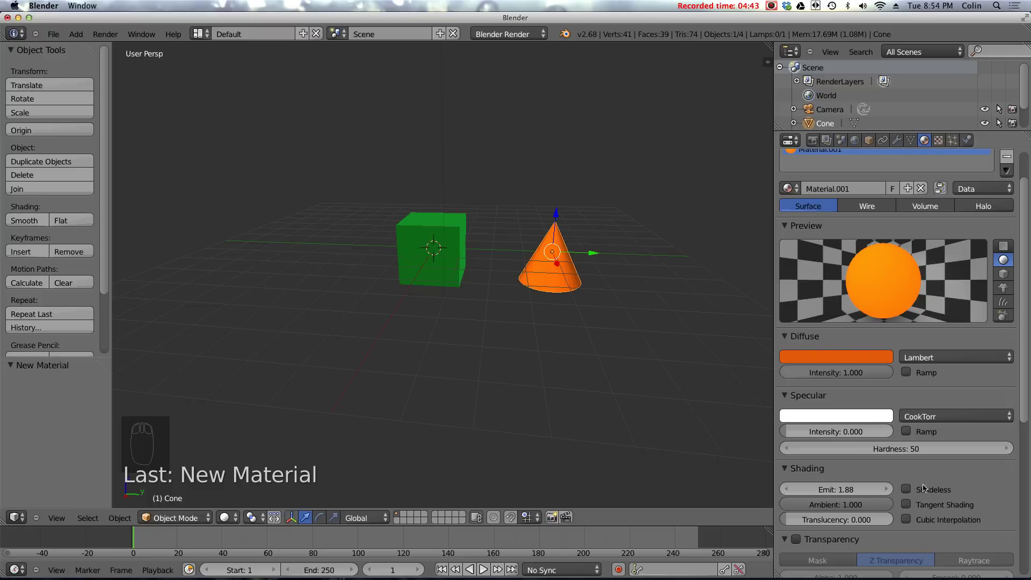
click(908, 492)
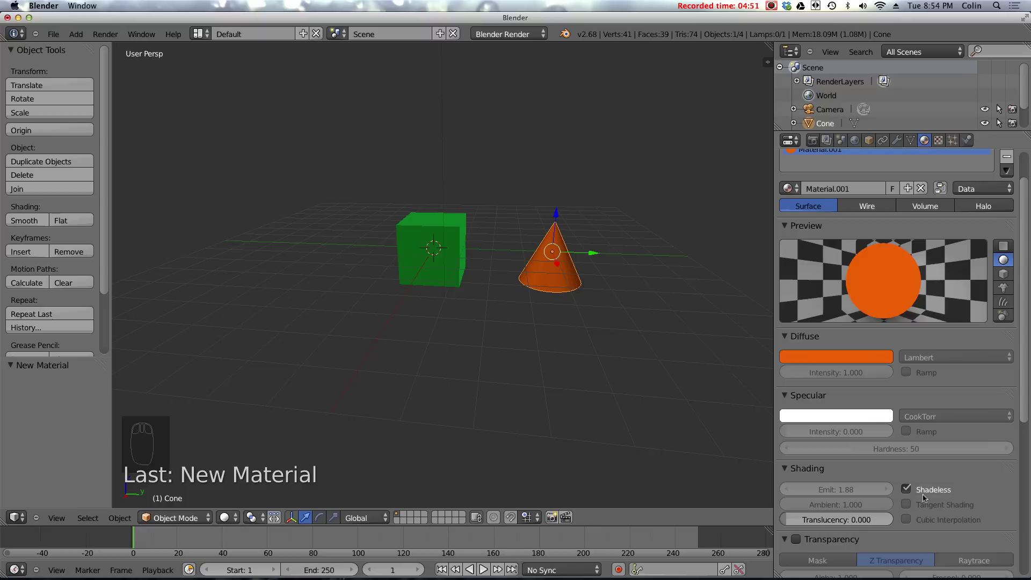
click(910, 490)
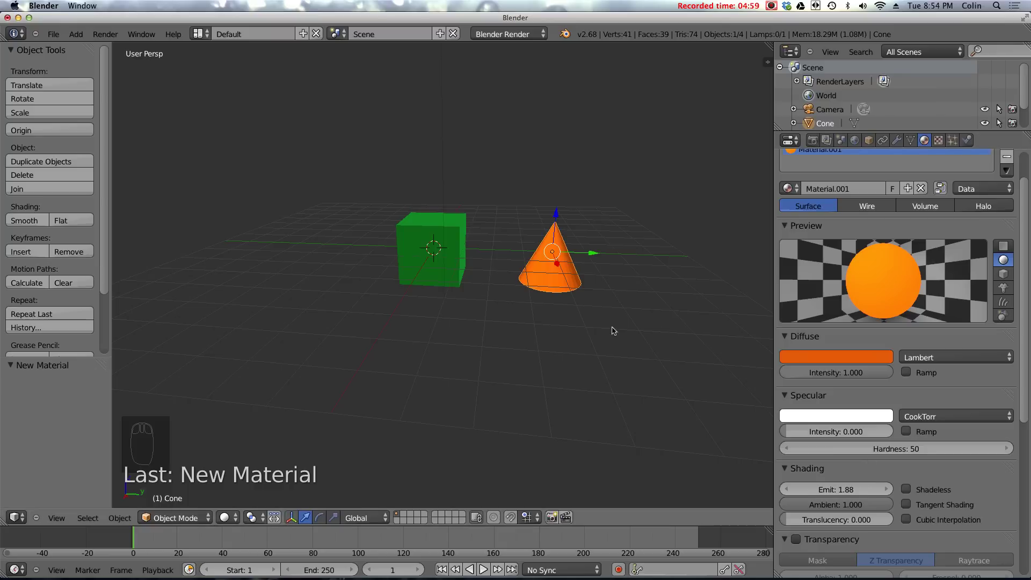
Delete the cone and select the green Red01 cube, entering mesh editing
key(x)
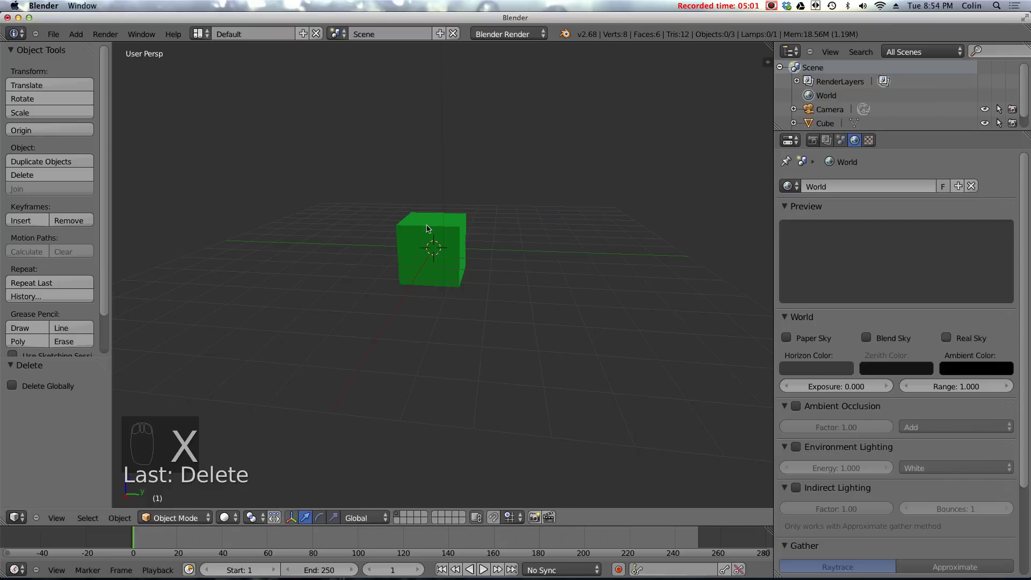
right_click(438, 223)
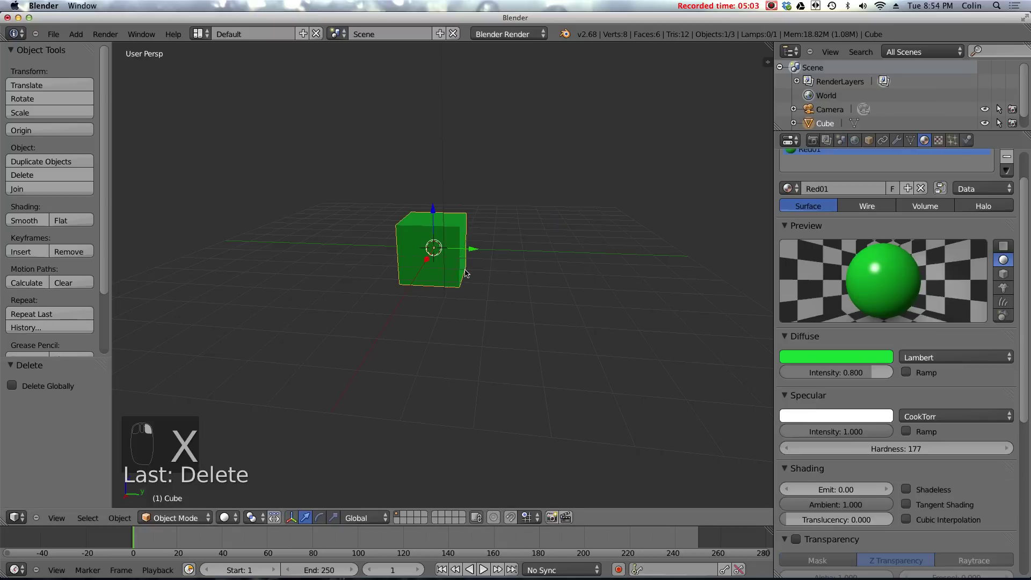
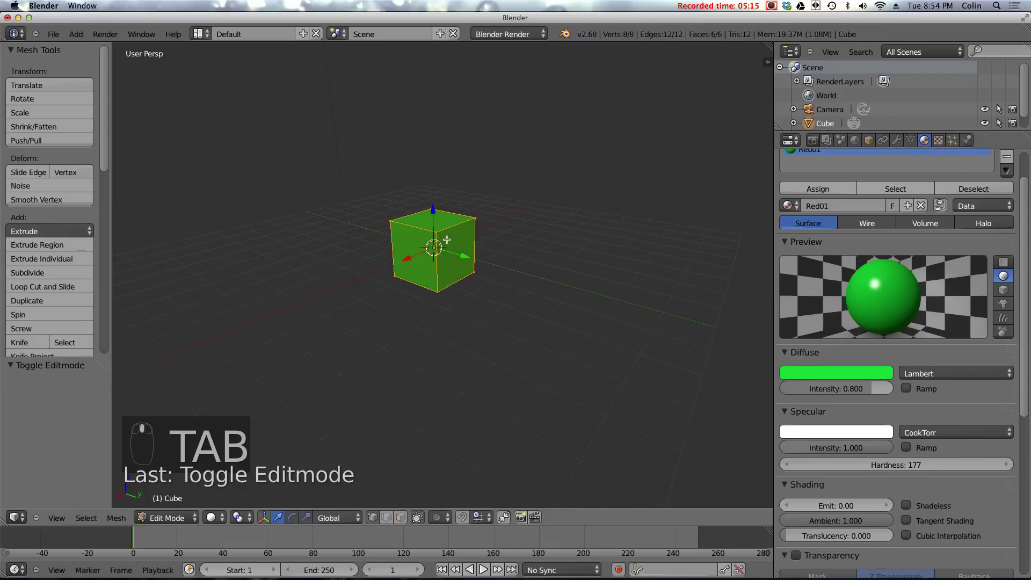
click(433, 236)
drag(958, 265, 917, 141)
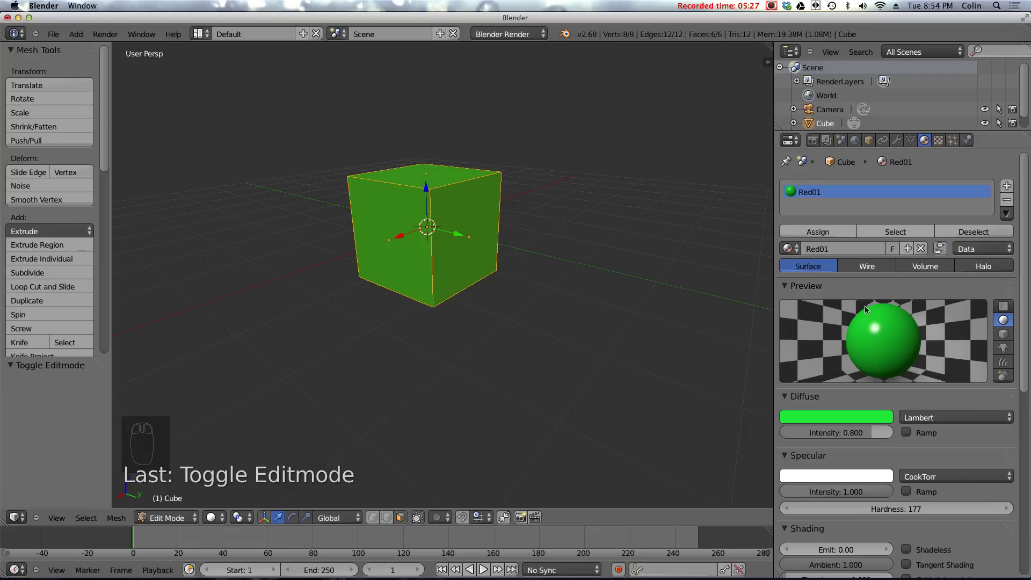
Add a second material slot holding Green01, coloured green with specular intensity 0
click(868, 415)
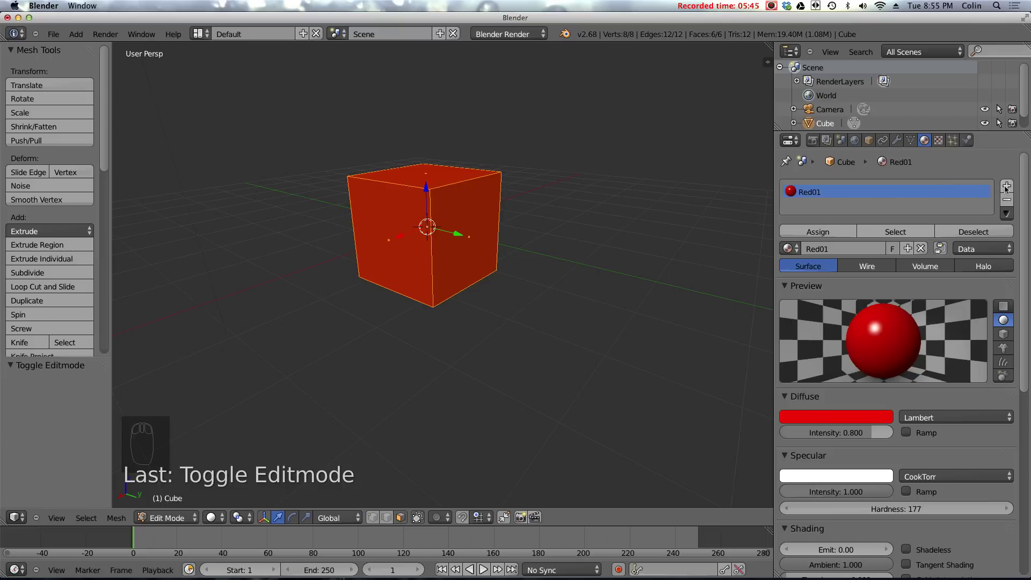
click(1009, 185)
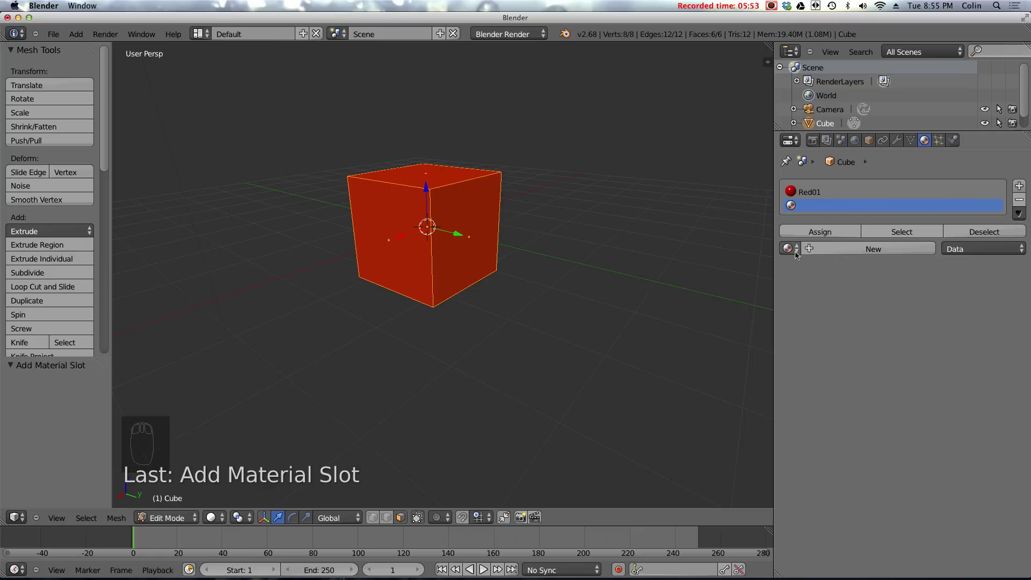
click(797, 252)
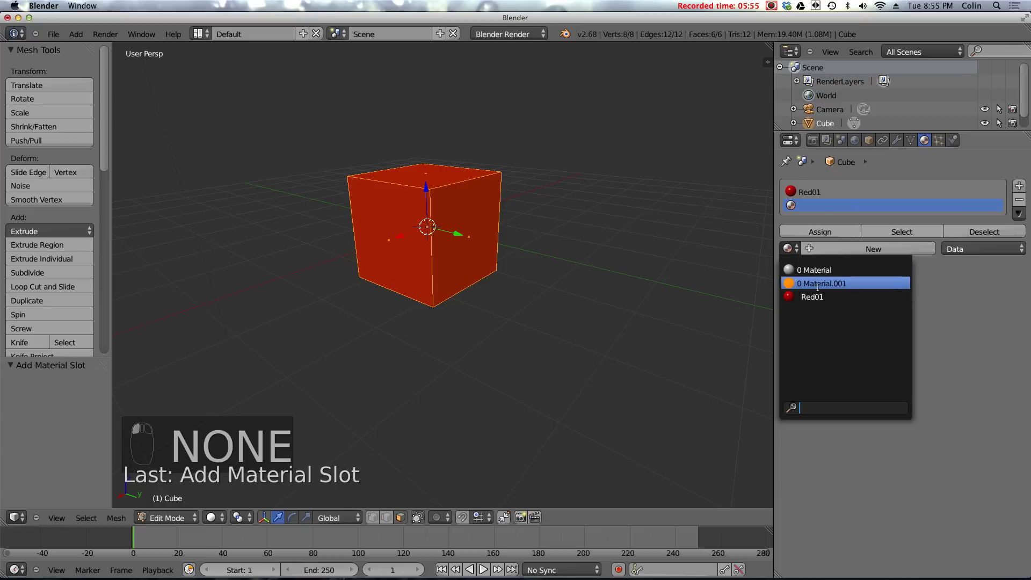
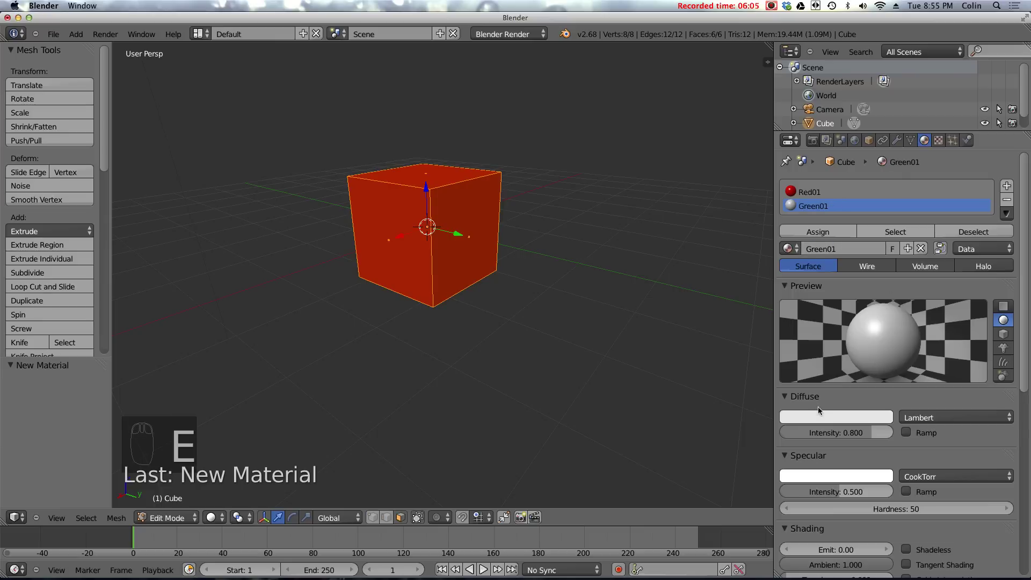
click(822, 418)
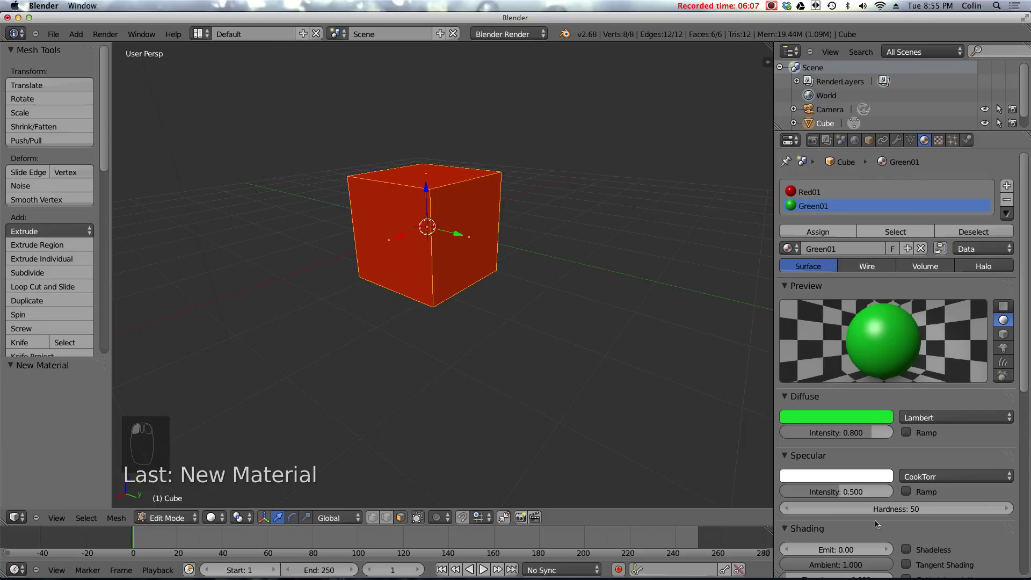
click(829, 494)
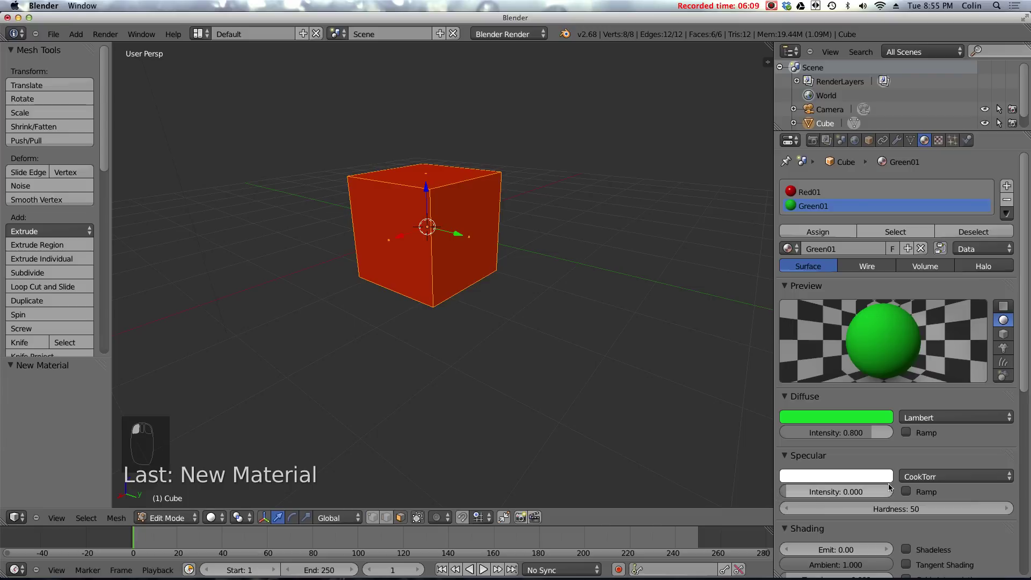
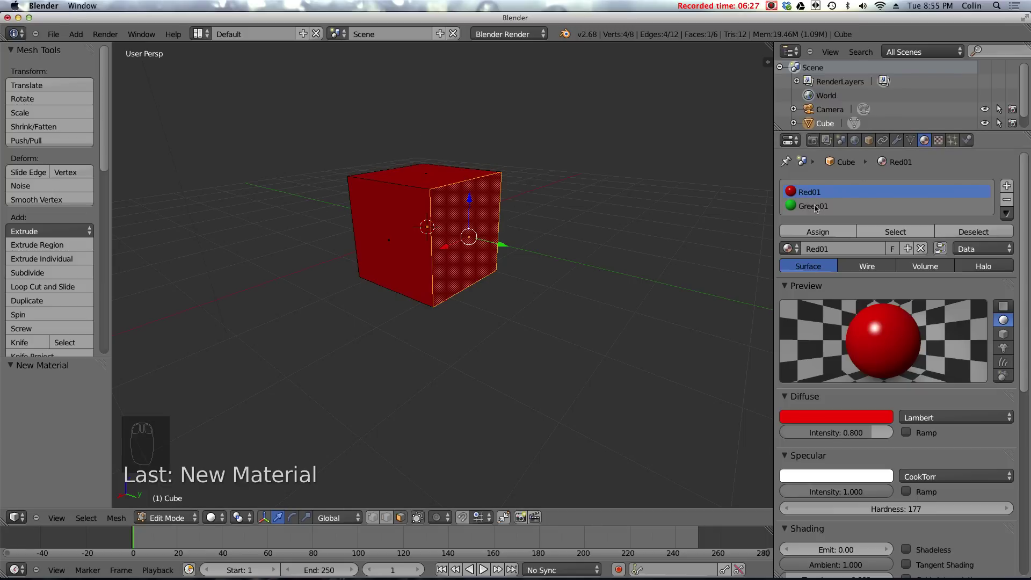
Assign Green01 to the selected side face and leave face editing
click(816, 205)
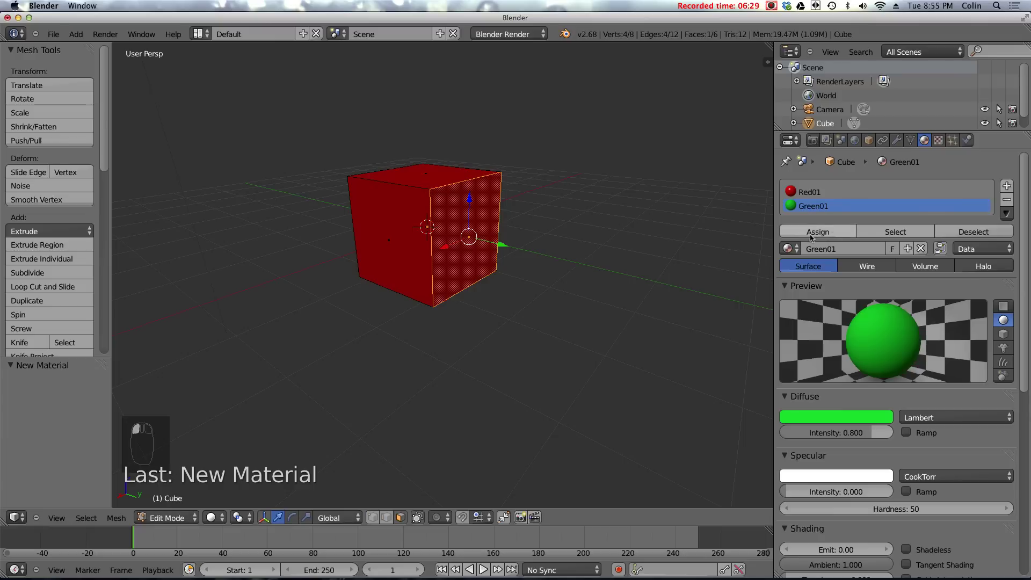
click(817, 233)
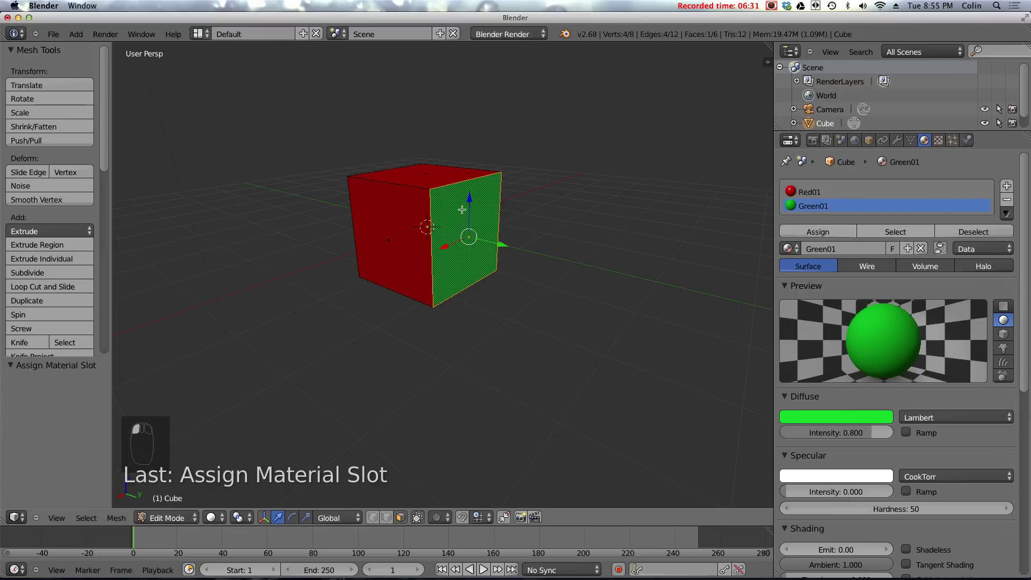
key(Tab)
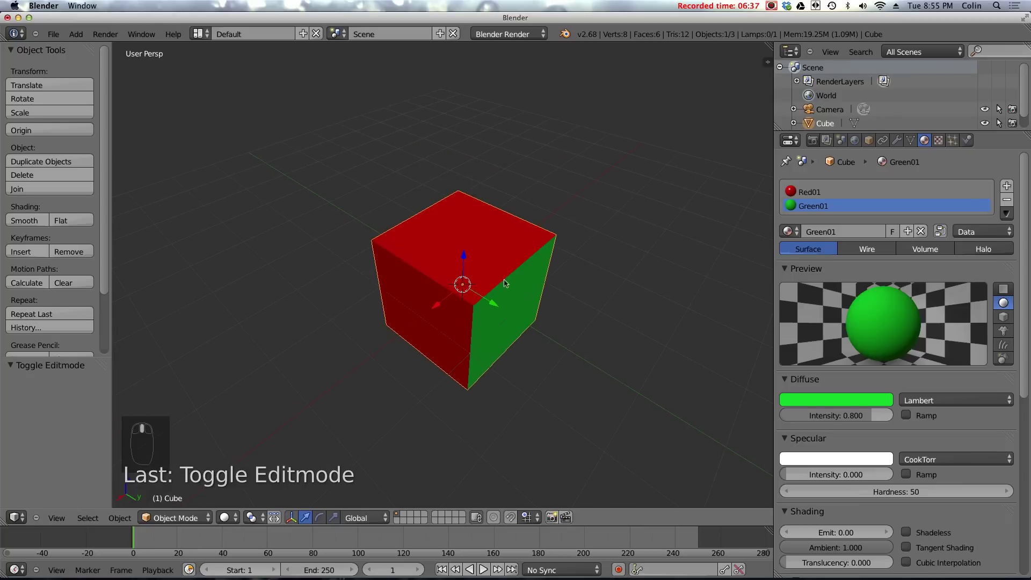
In Edit Mode, add a third material slot and create a yellow material, Yellow01, with zero specular
key(Tab)
click(1006, 190)
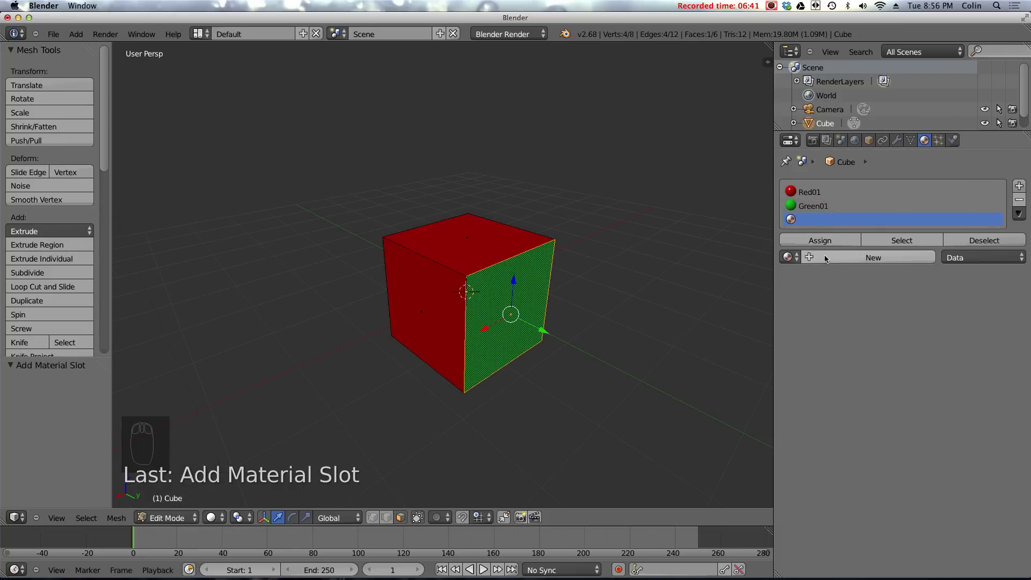
drag(842, 257, 822, 504)
click(821, 500)
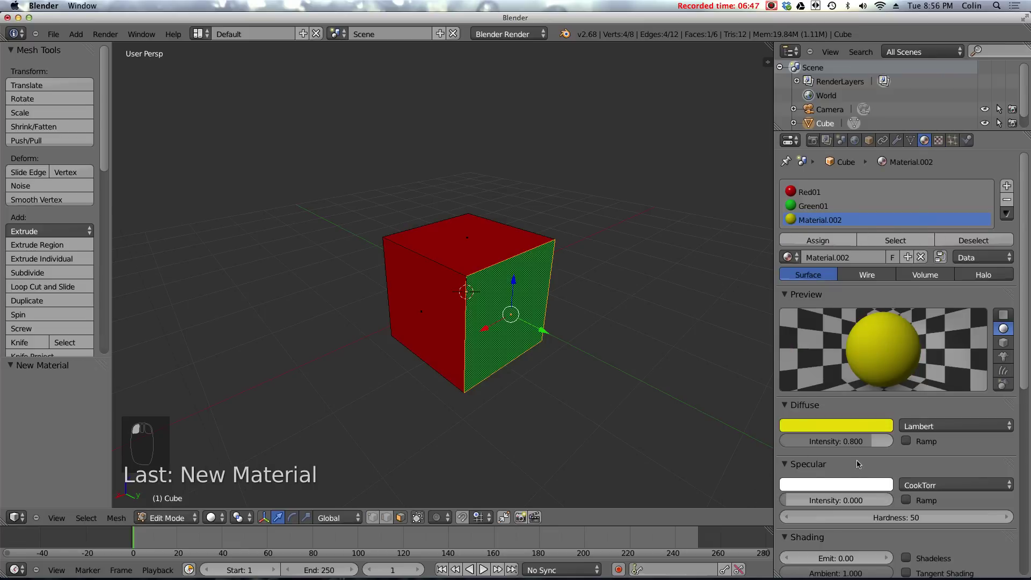
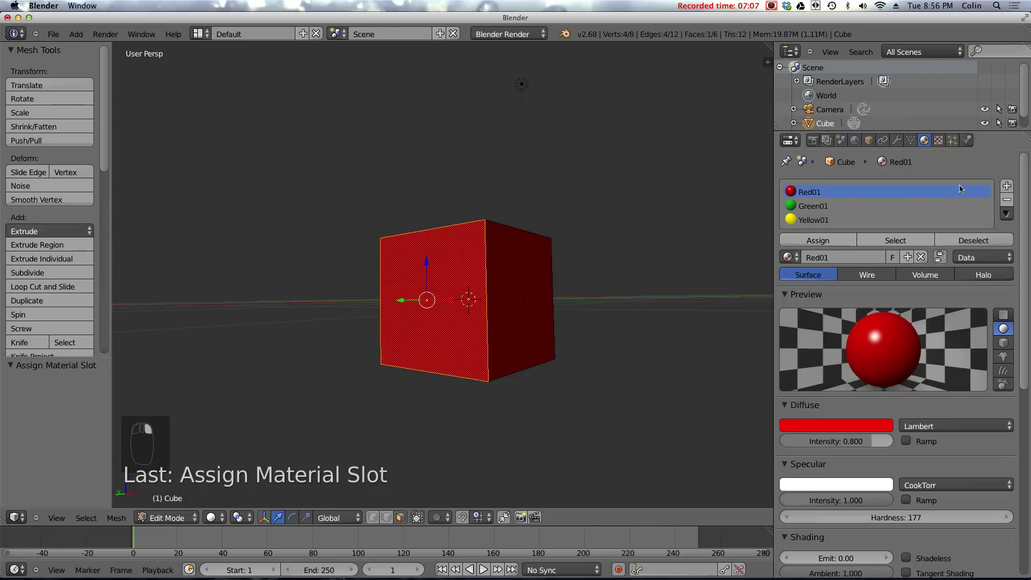
Add a fourth slot holding a new aqua material with specular intensity set to 0
click(1012, 185)
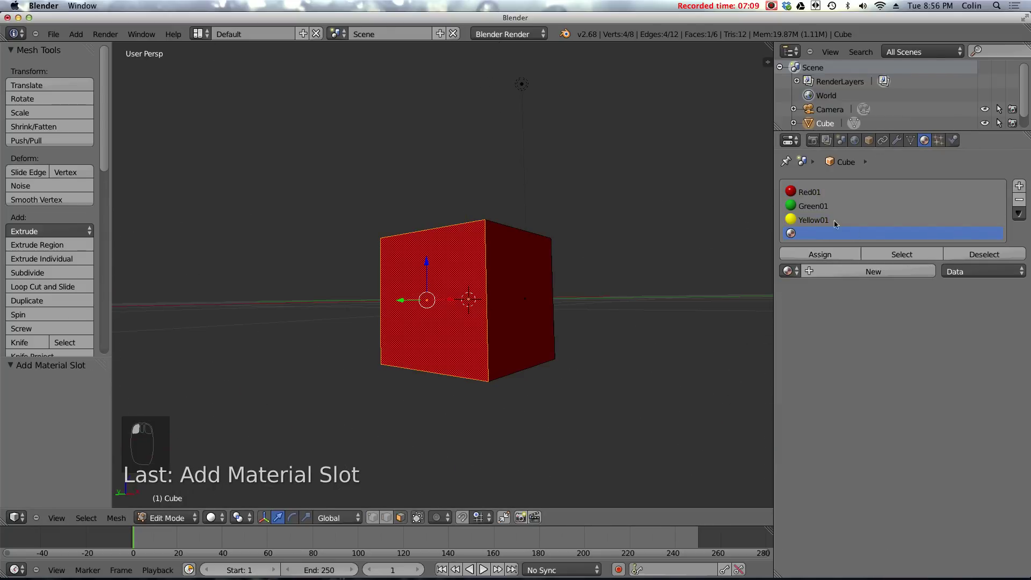
drag(840, 274, 840, 537)
click(855, 446)
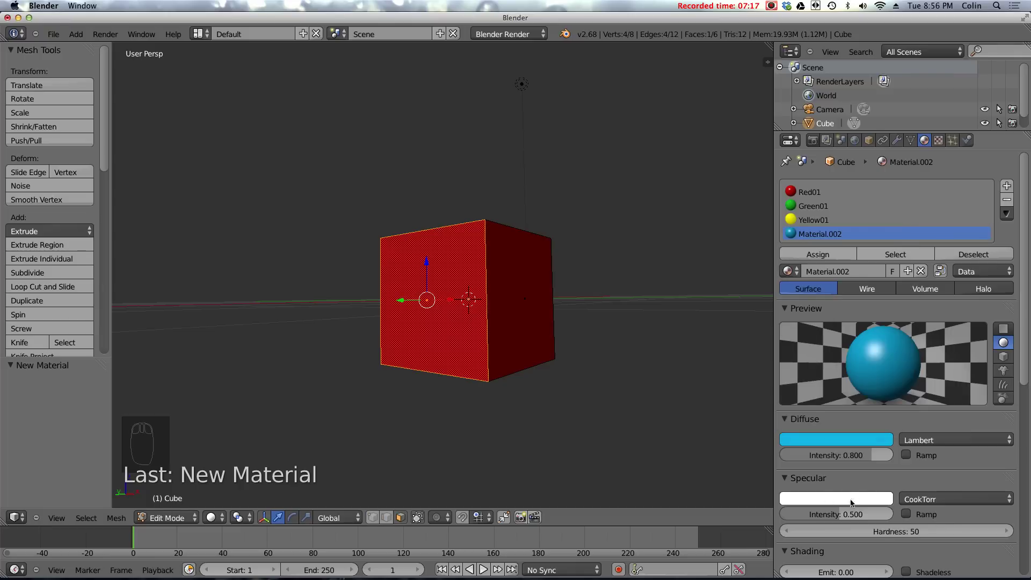
click(825, 515)
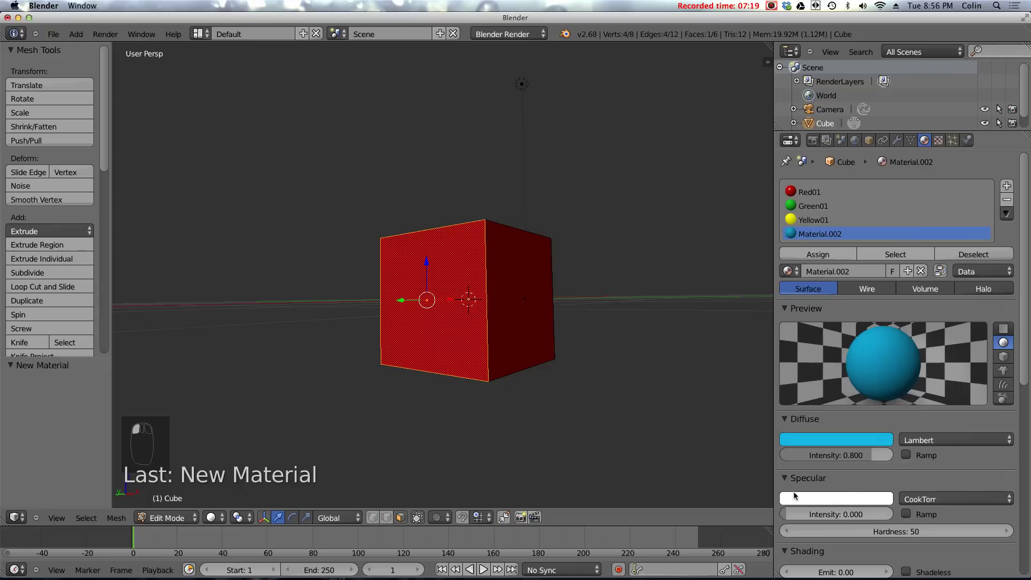
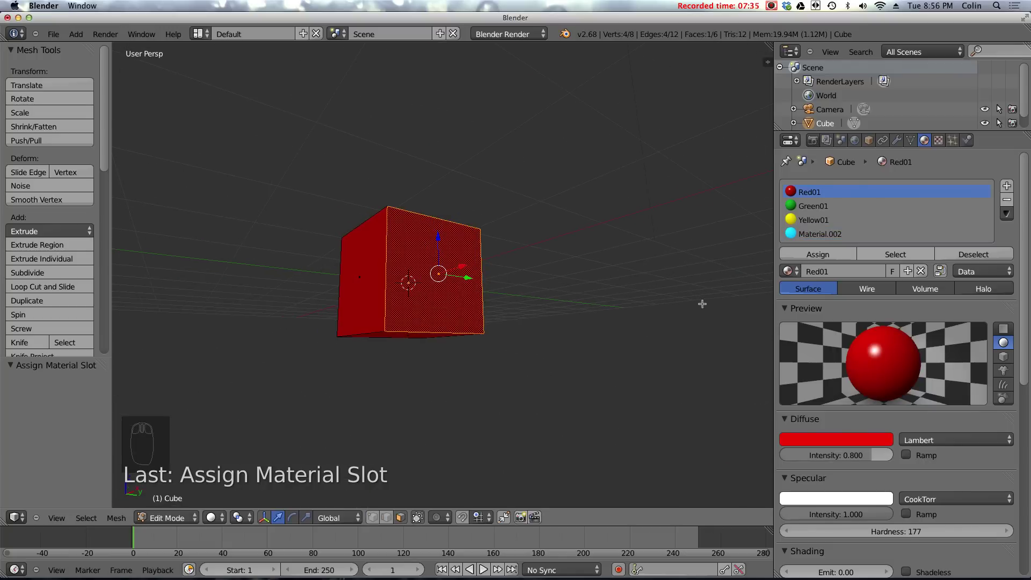
Assign the red material to the selected faces, then add a fifth slot with a new pink material
click(817, 261)
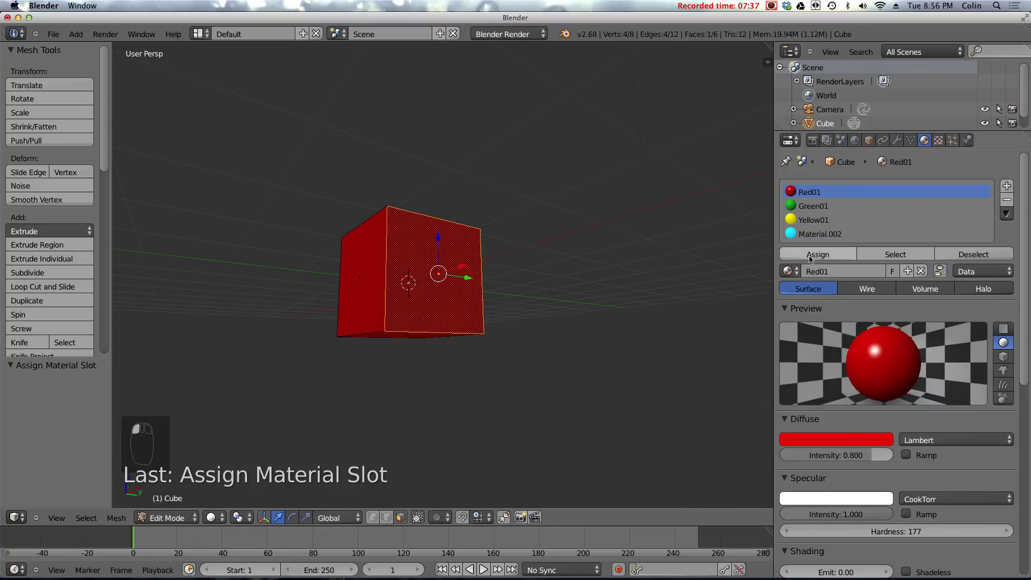
click(1011, 189)
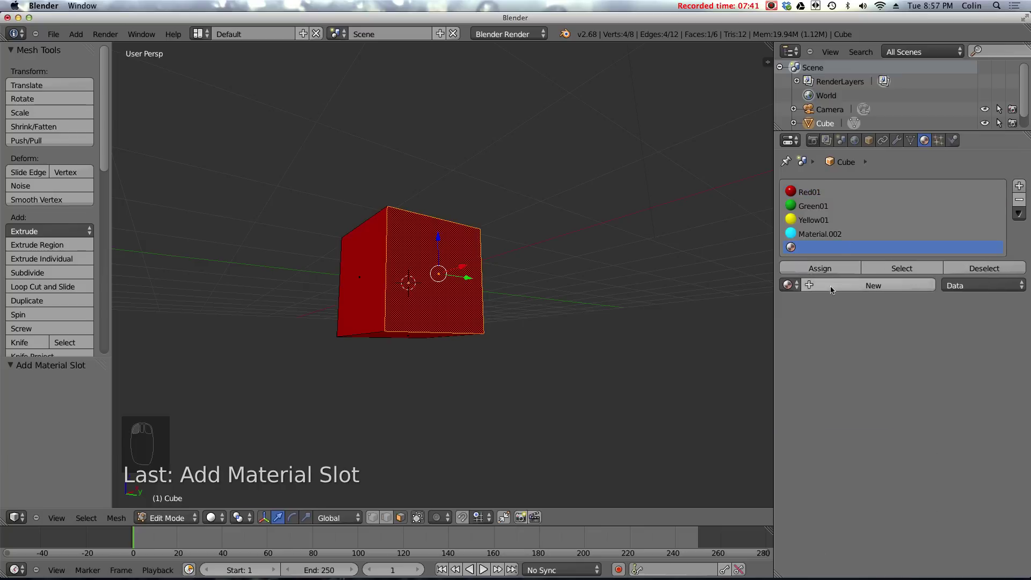
click(836, 288)
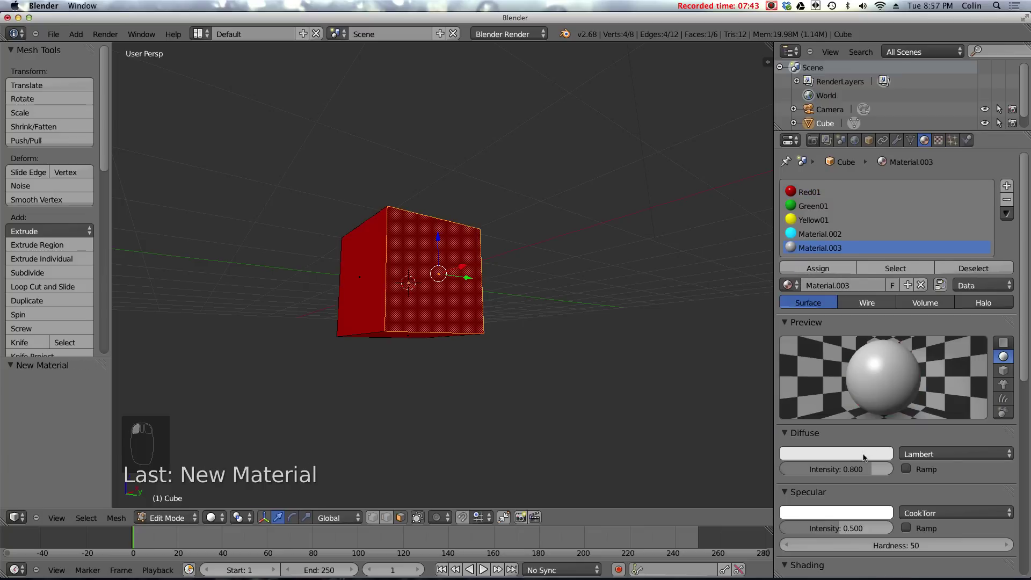
click(862, 458)
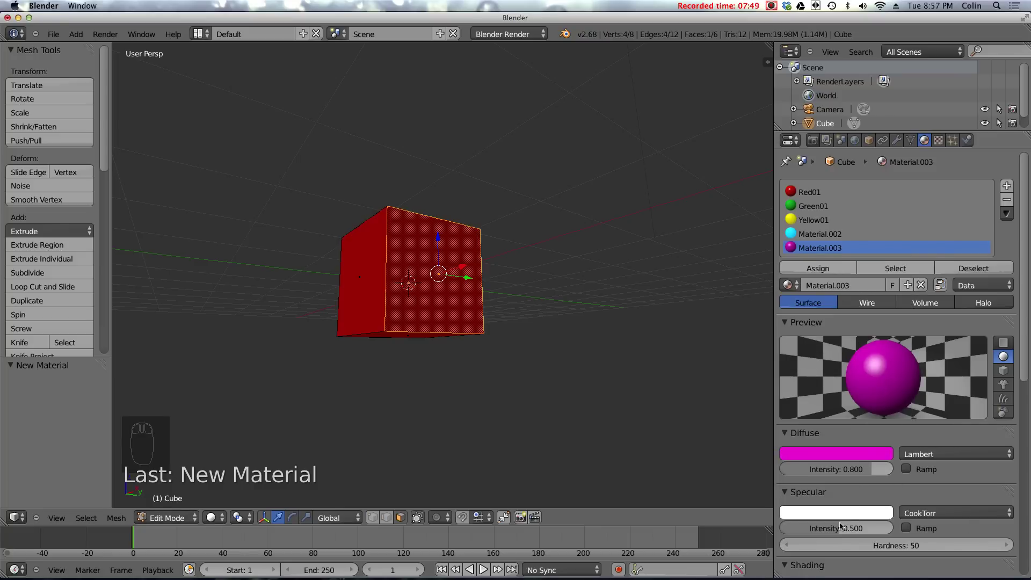
Raise the pink material's specular intensity, hardness and emit, and assign it to the selected face
drag(852, 528, 911, 493)
drag(907, 498, 851, 506)
click(833, 505)
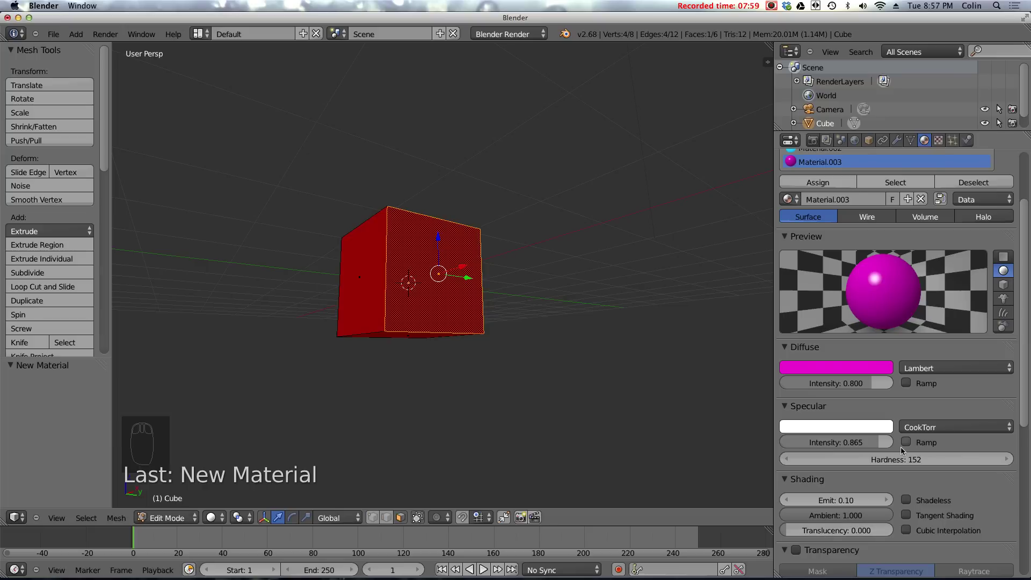
drag(860, 242, 826, 250)
click(827, 250)
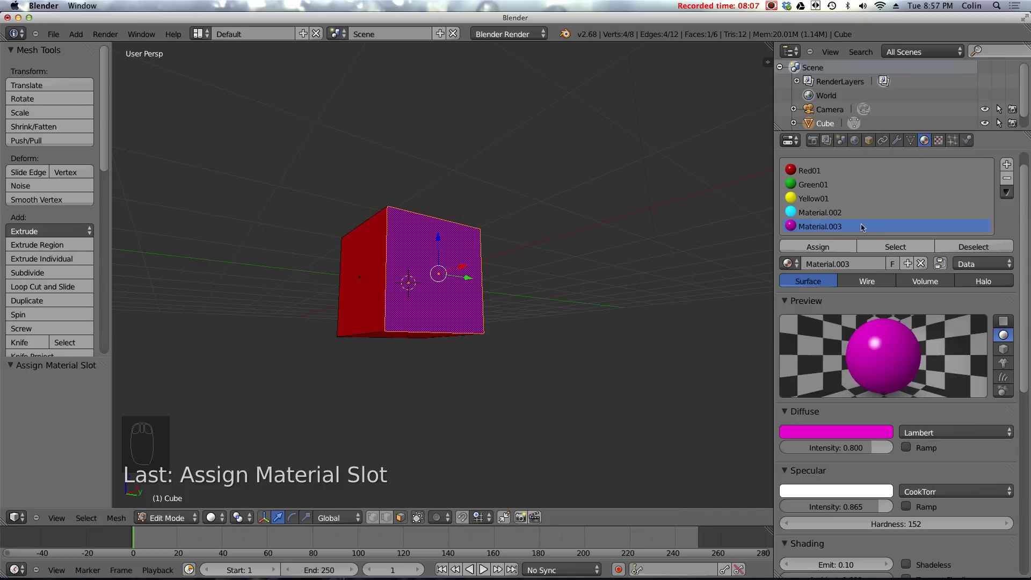
Return to Object Mode and orbit the view to check the cube's coloured faces
key(Tab)
middle_click(510, 234)
drag(462, 264, 584, 272)
middle_click(608, 297)
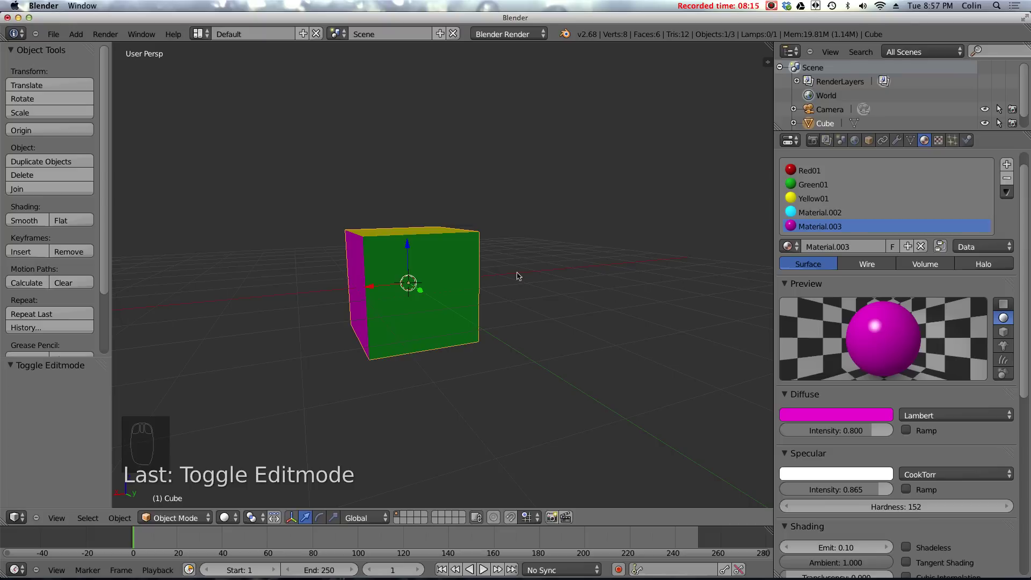
Add a Mesh > Cone to the scene beside the cube
key(shift+a)
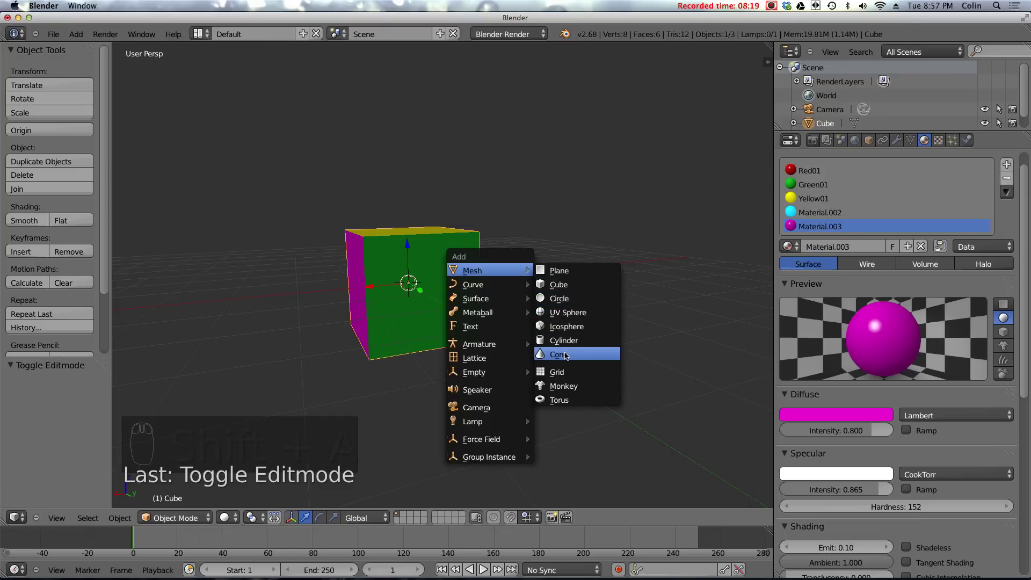
click(393, 285)
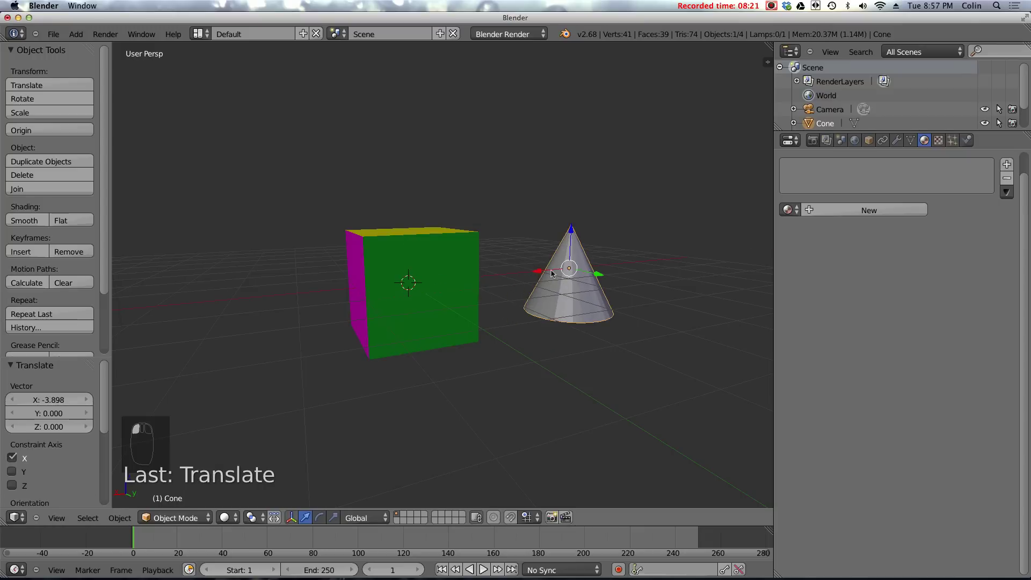
right_click(602, 274)
drag(553, 279, 563, 271)
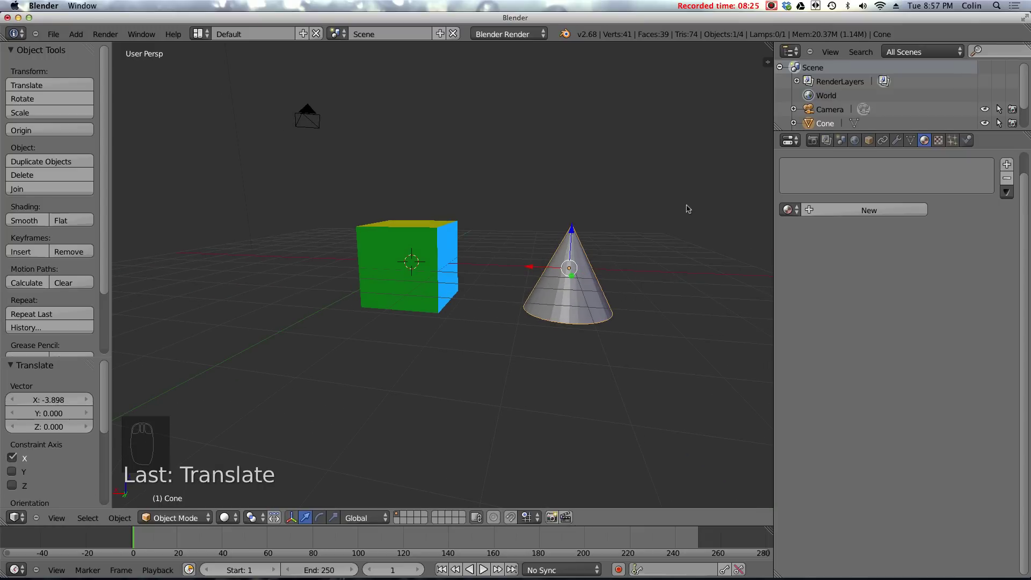
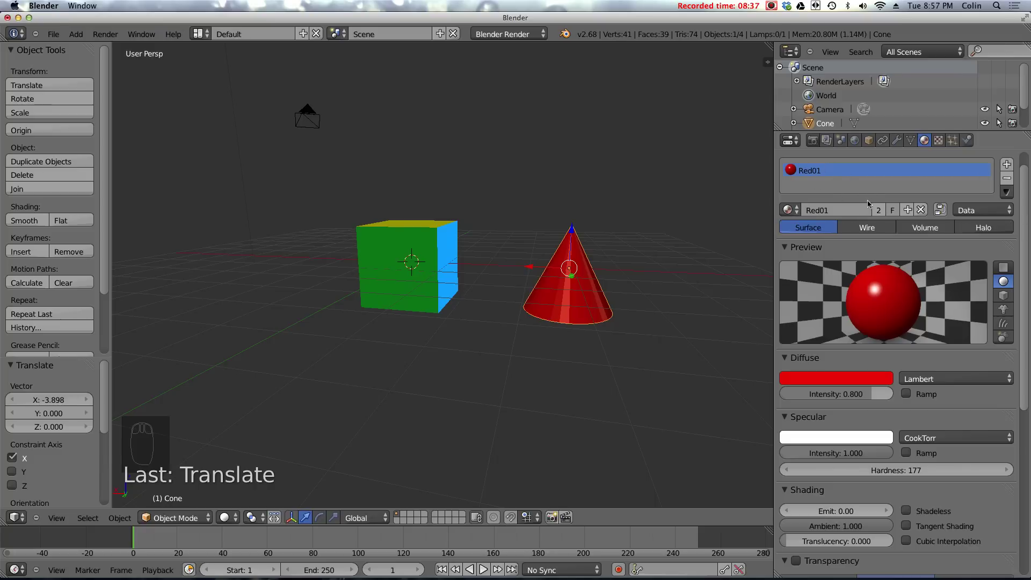
Give the cone the existing Red01 material from the material browse dropdown
drag(578, 288, 840, 381)
click(840, 382)
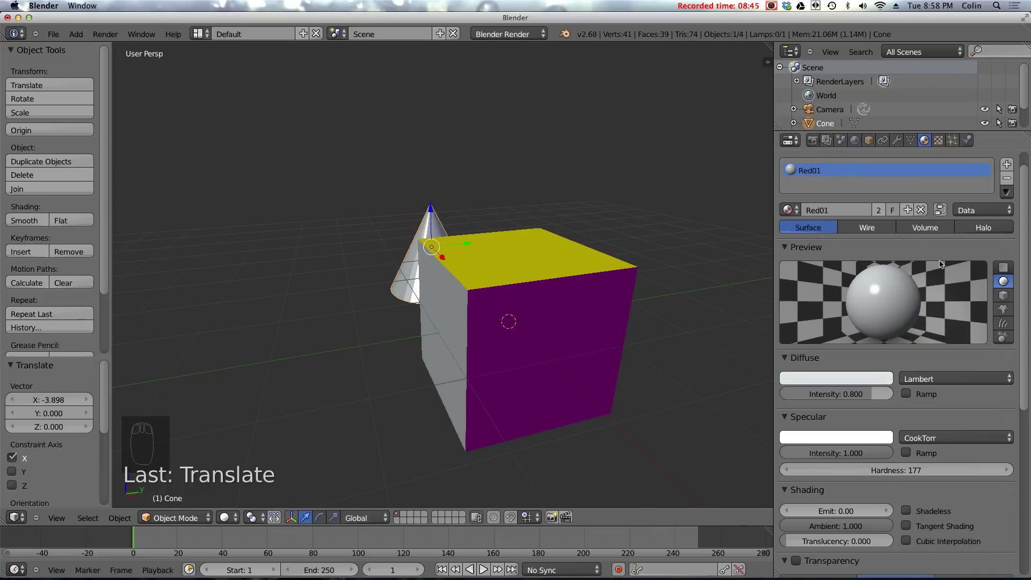
key(super+z)
drag(412, 269, 449, 268)
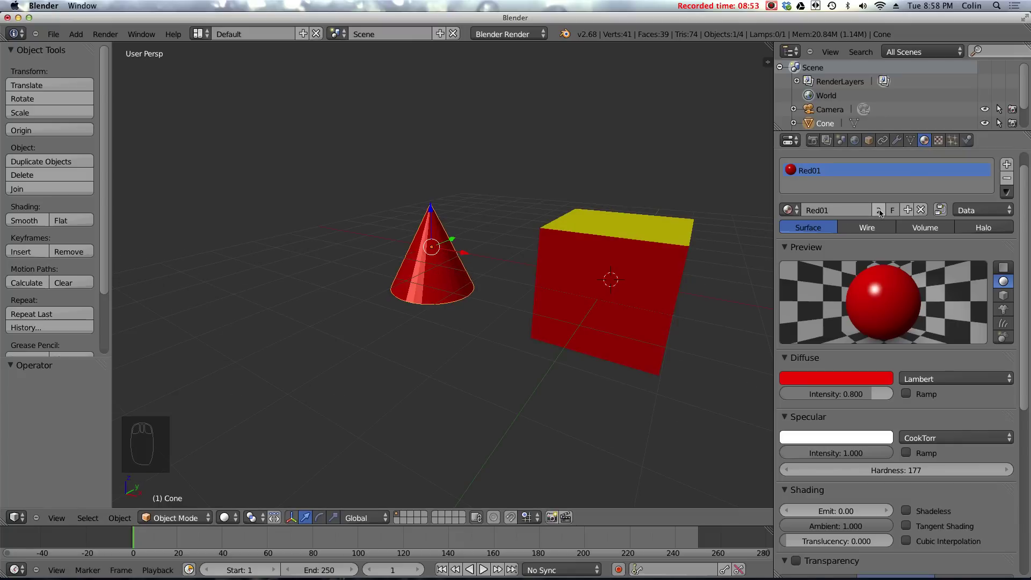
Make the cone's material a single-user copy, Red02, and set its diffuse colour to orange
click(882, 211)
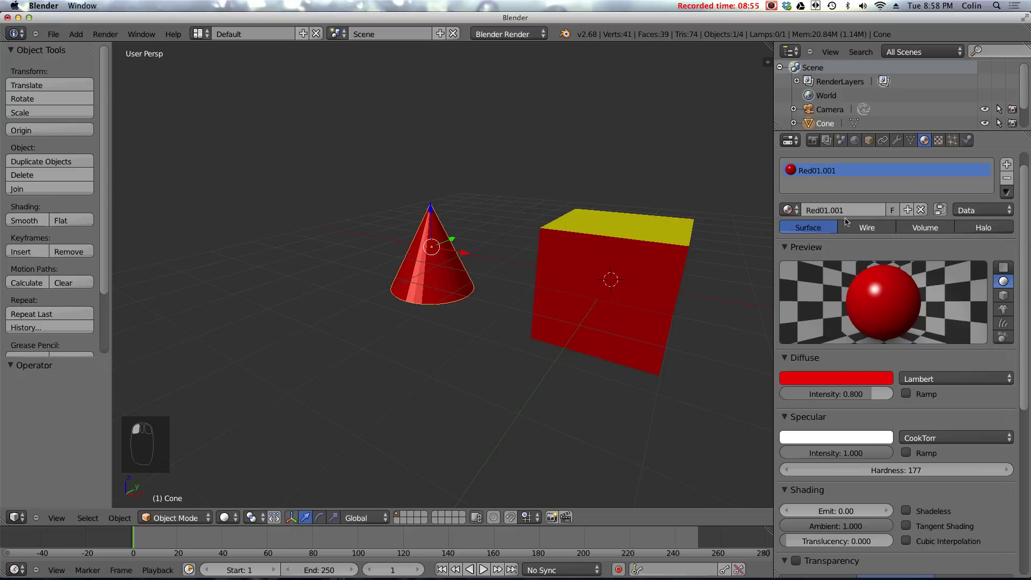
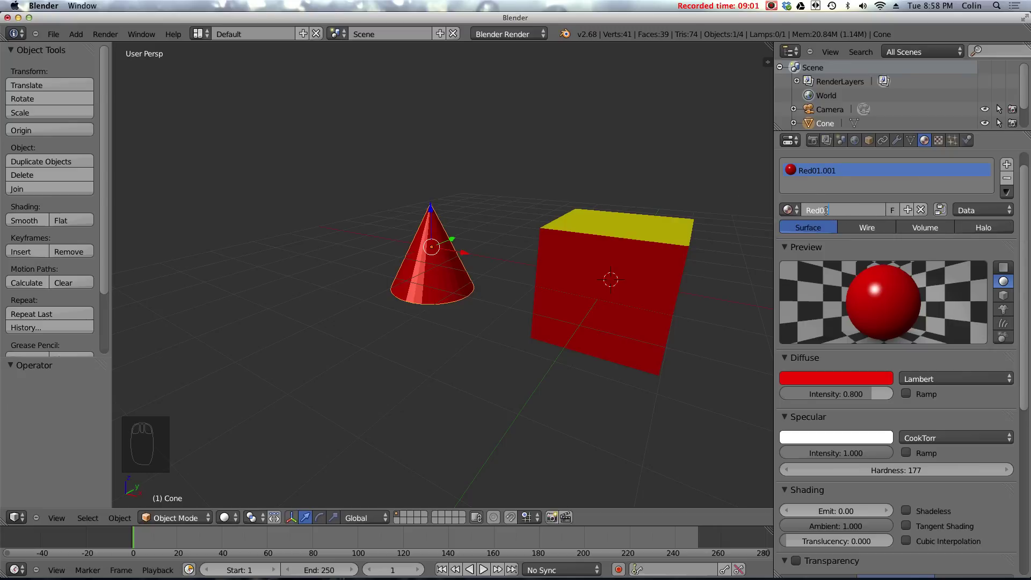
click(884, 380)
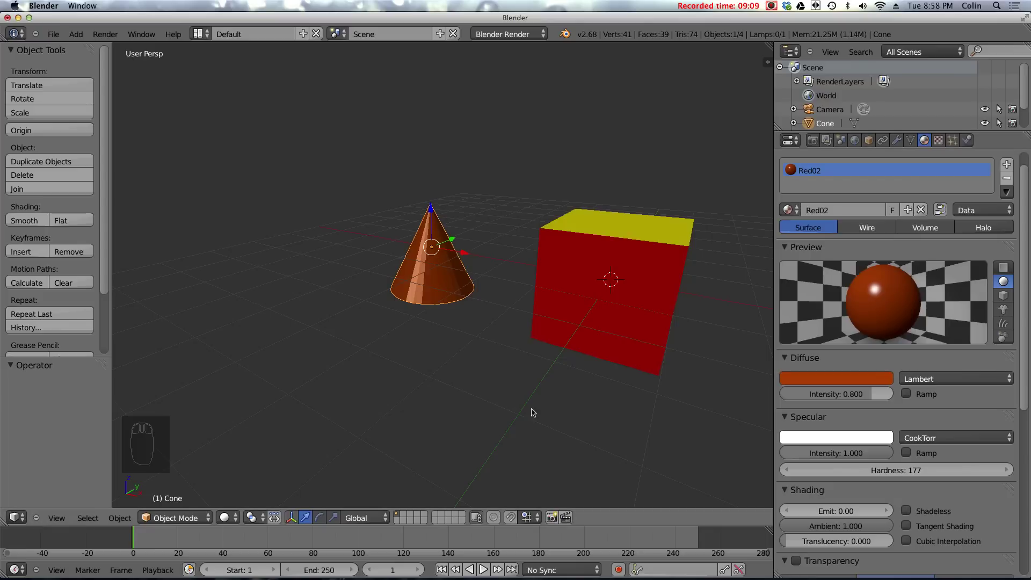
drag(424, 251, 795, 212)
Browse the list of existing materials and scroll through Red02's transparency and options settings
click(795, 212)
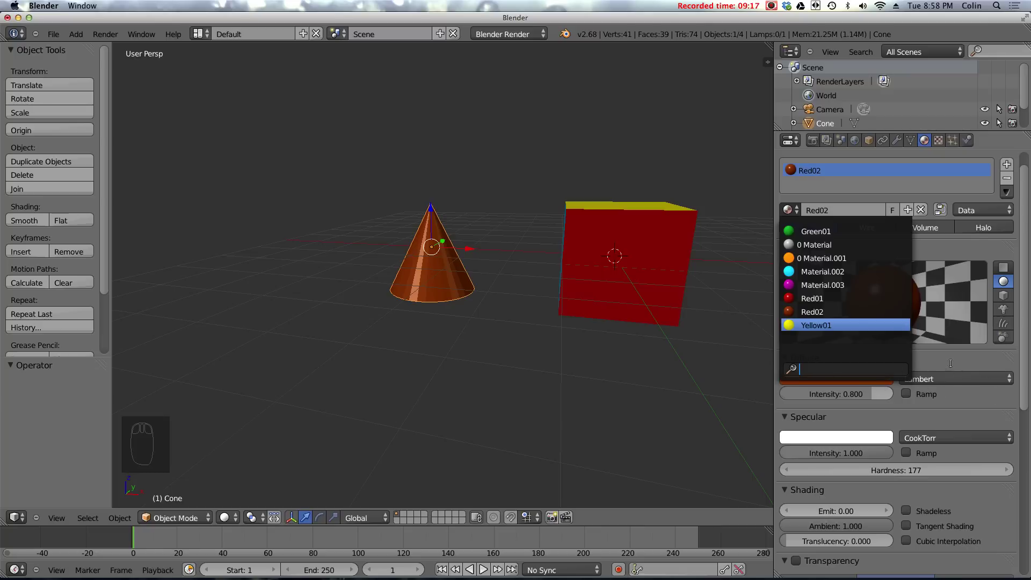
drag(570, 305, 926, 322)
scroll(up, 3)
scroll(down, 3)
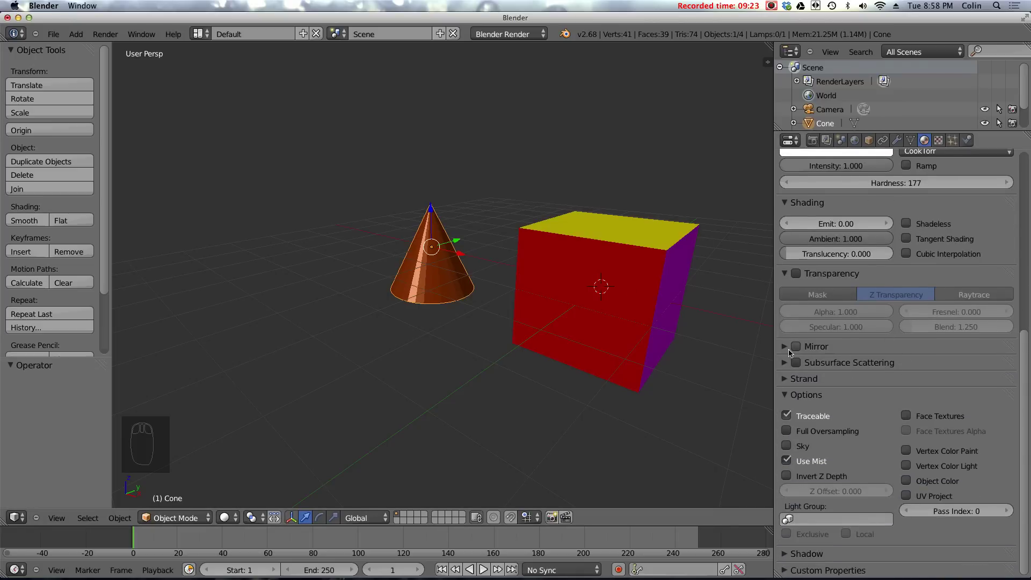